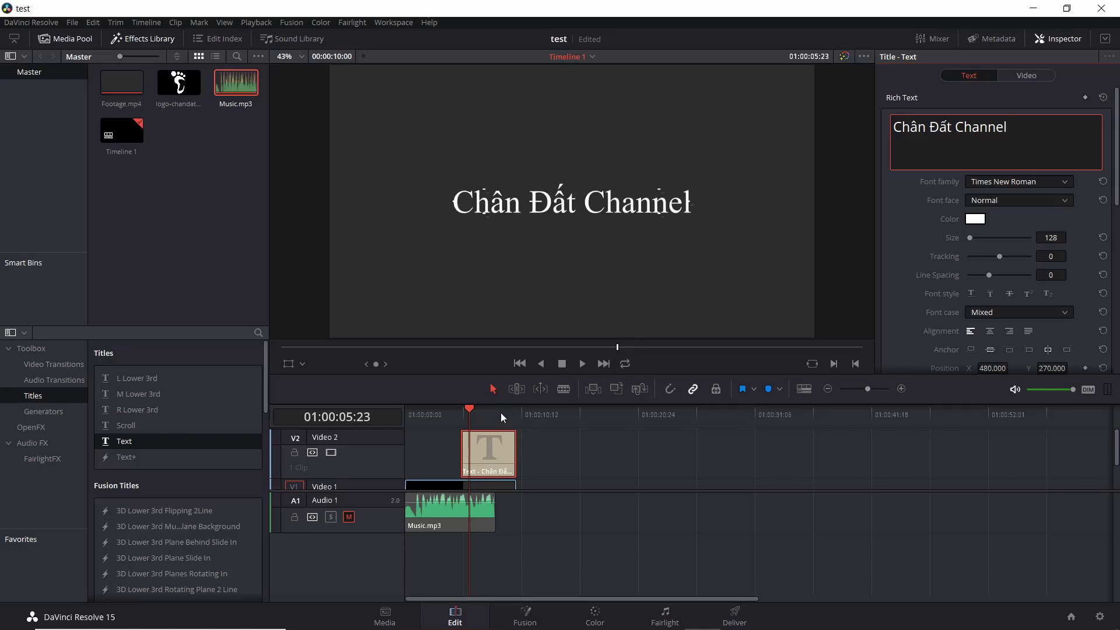
# Scroll the Effects Library to reach the Text title generator for a second title track
pyautogui.scroll(3)
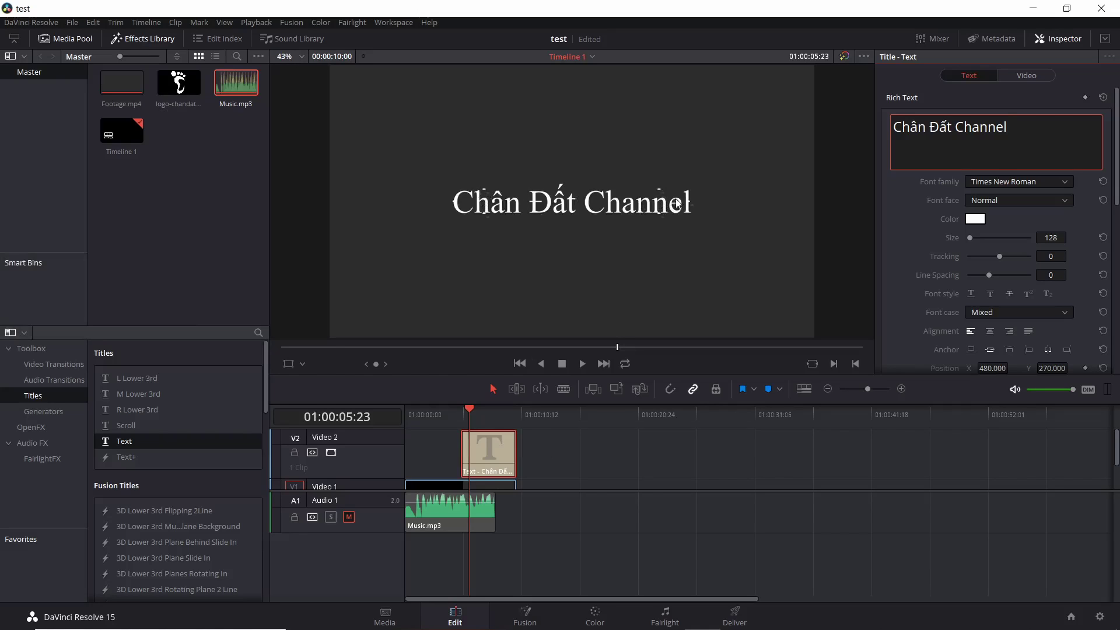
pyautogui.scroll(3)
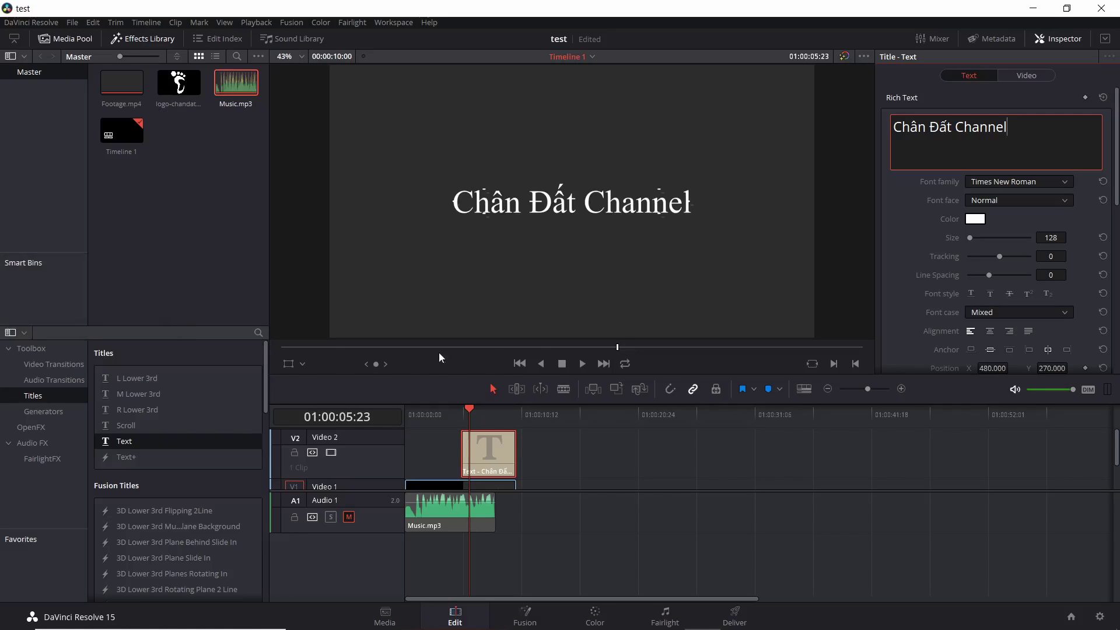
# Place the new Text clip on V3 above the first title and set its font to SimSun
pyautogui.click(138, 444)
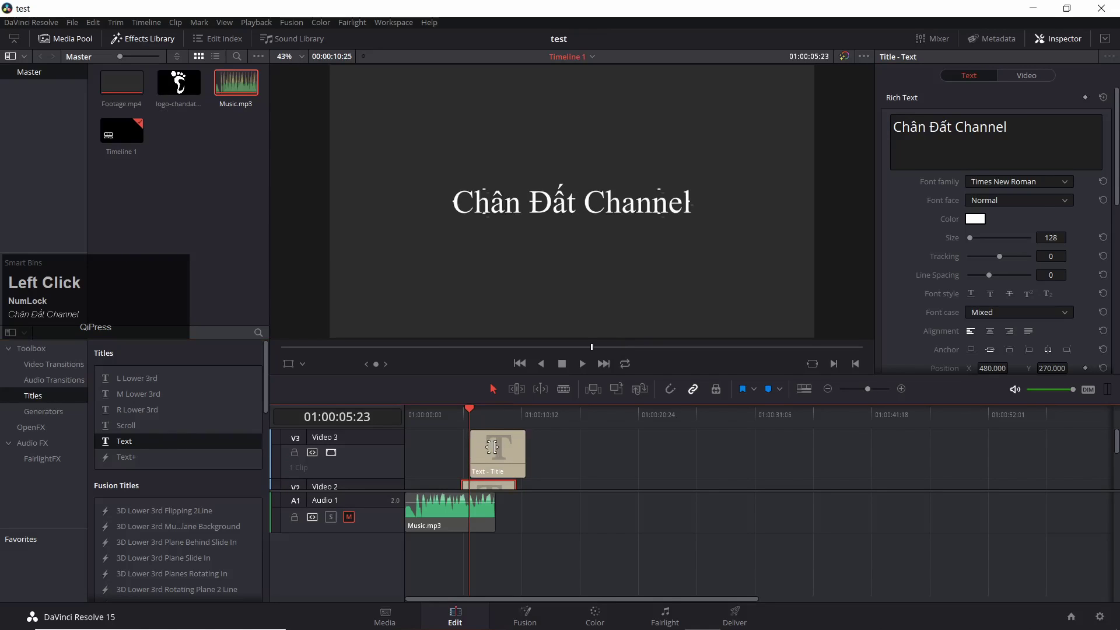
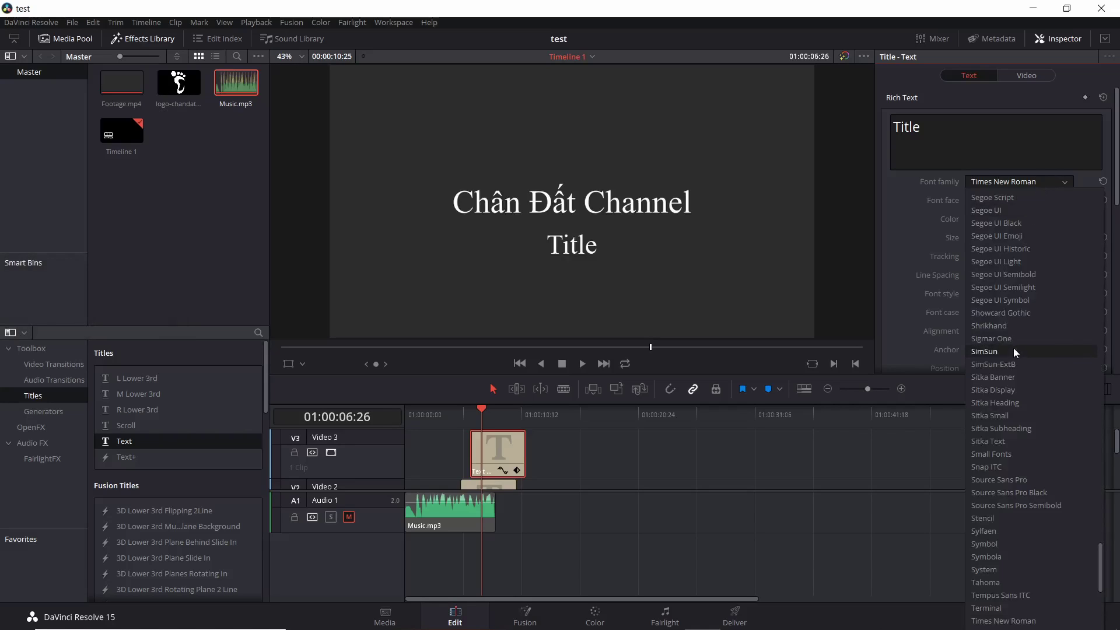
pyautogui.click(1015, 353)
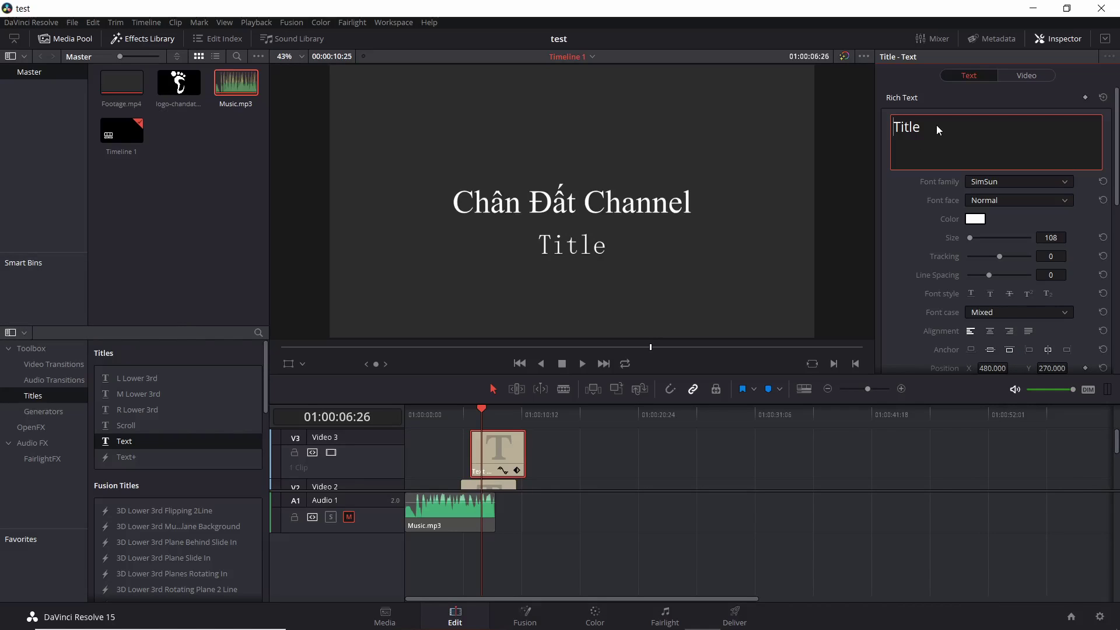
pyautogui.click(939, 129)
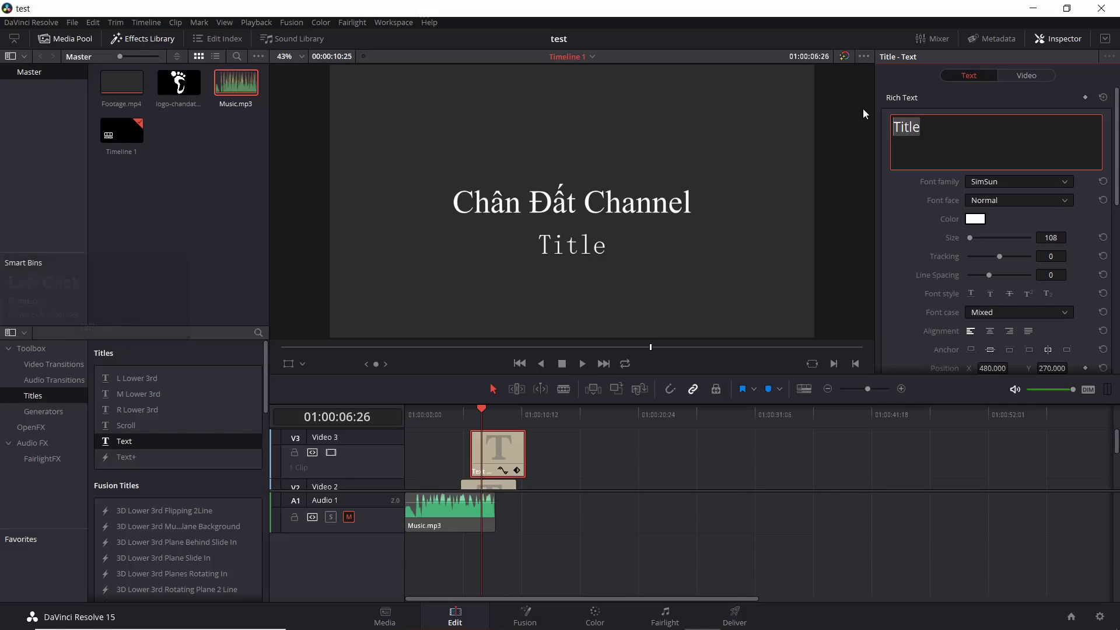
# Replace the placeholder text with the subtitle '-- Free Share Everything --'
pyautogui.write('-')
pyautogui.press('-')
pyautogui.press('space')
pyautogui.press('shift+space')
pyautogui.write('re')
pyautogui.press('space')
pyautogui.press('BackSpace')
pyautogui.press('space')
pyautogui.press('BackSpace')
pyautogui.write('rything')
pyautogui.press('space')
pyautogui.write('-')
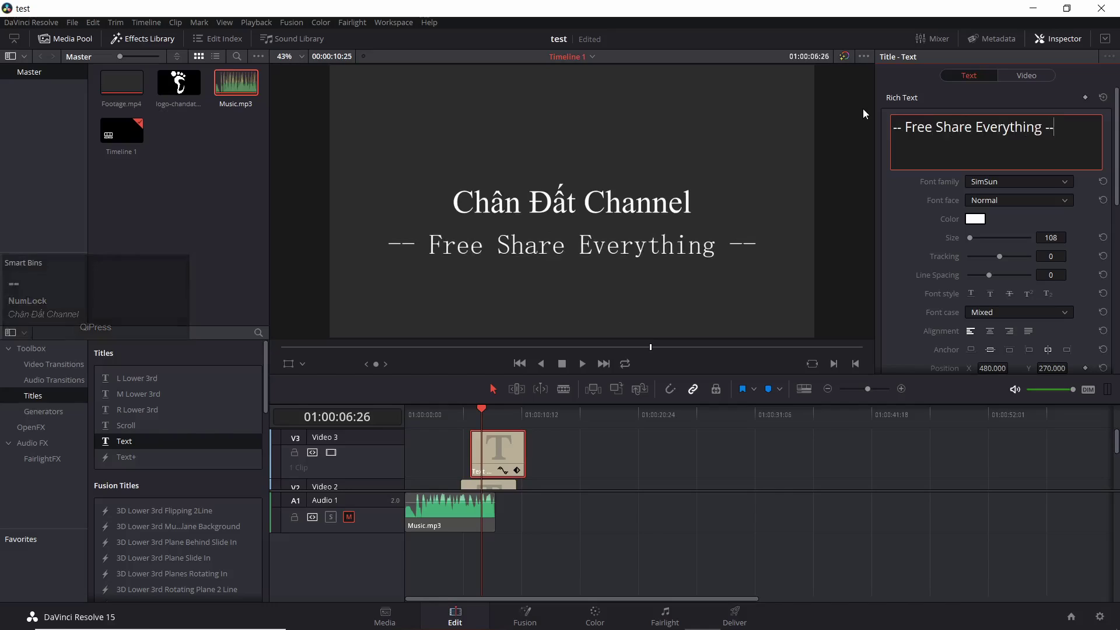
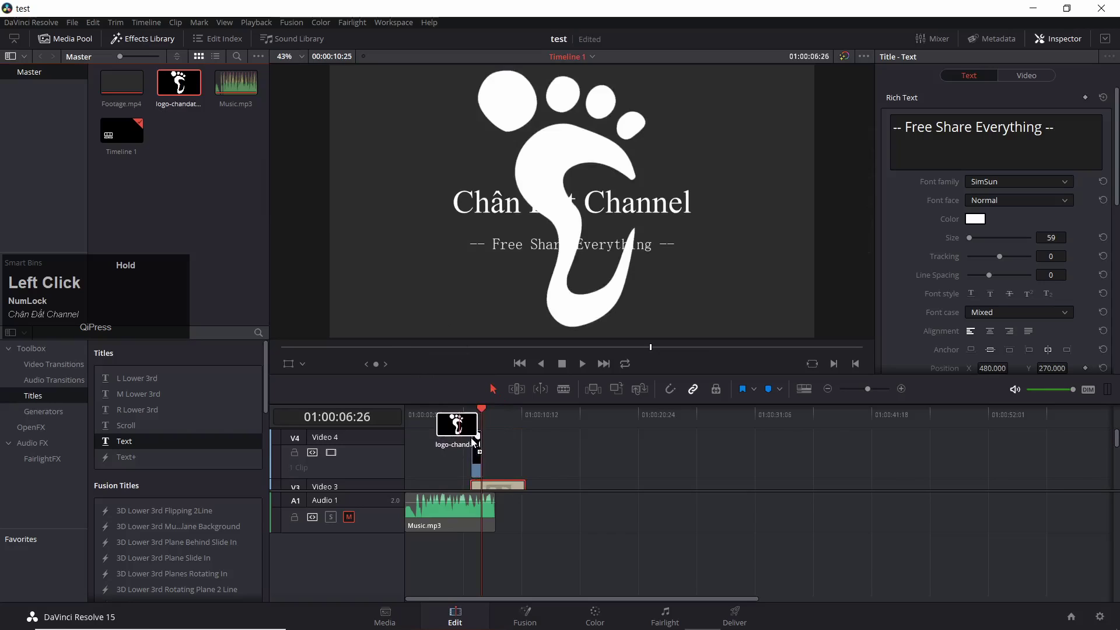
# Place logo-chandat-white.png on V4 and move it down to Position Y -181 beneath the subtitle
pyautogui.click(481, 452)
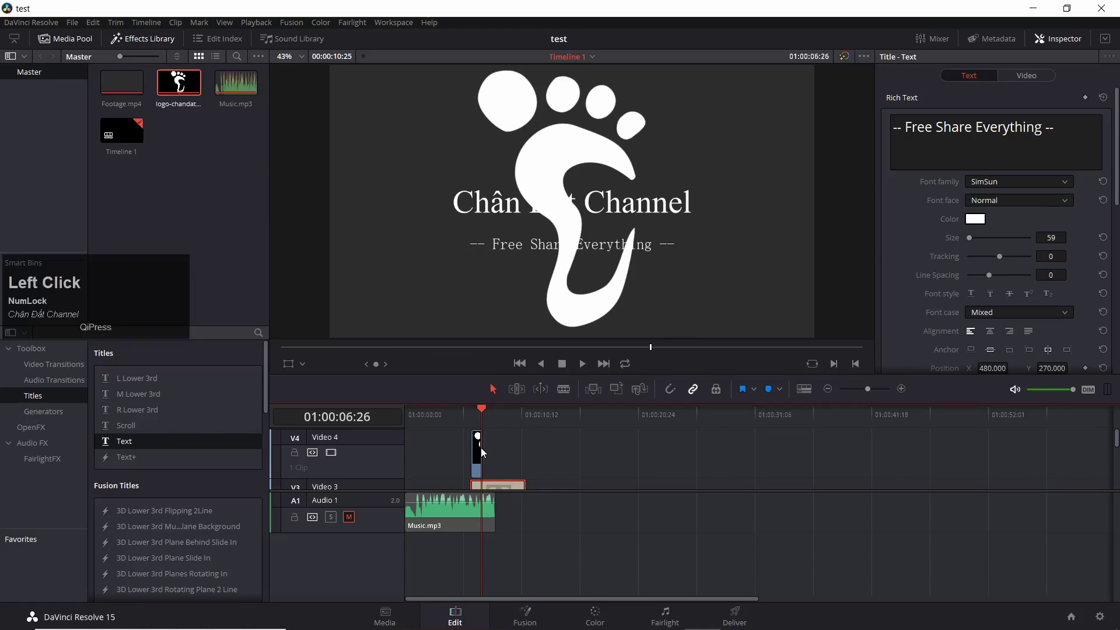
pyautogui.click(905, 392)
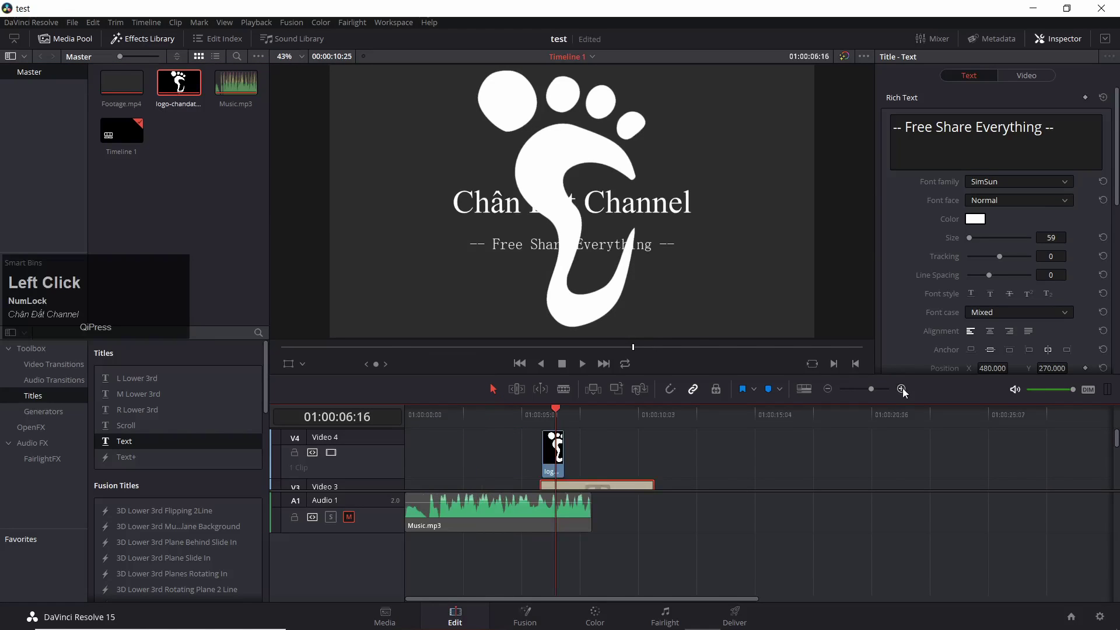
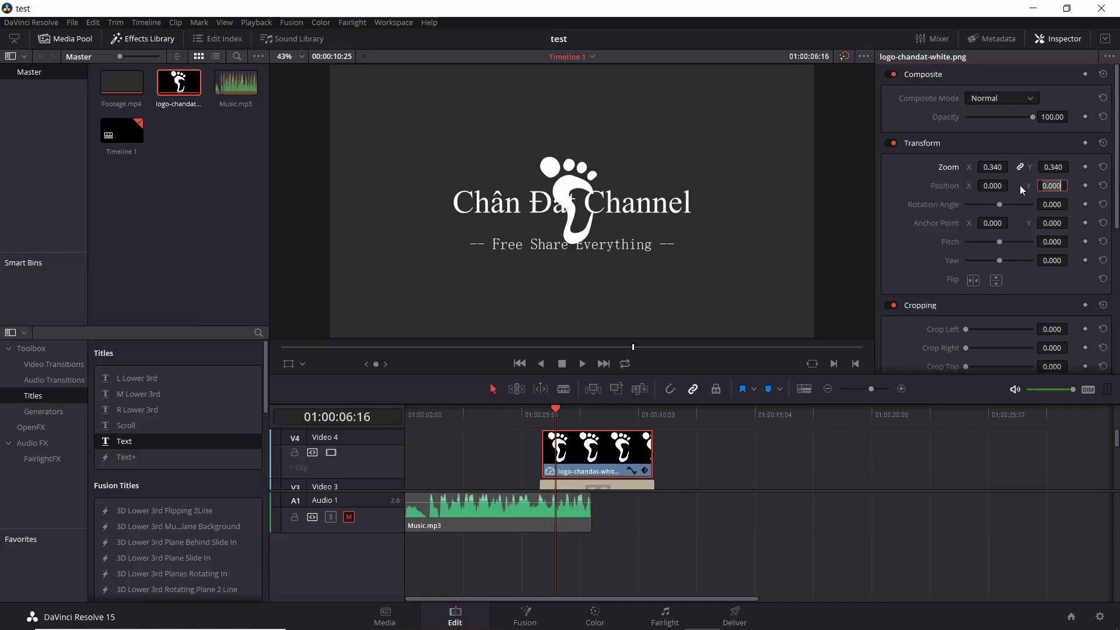
pyautogui.click(1022, 188)
pyautogui.click(180, 79)
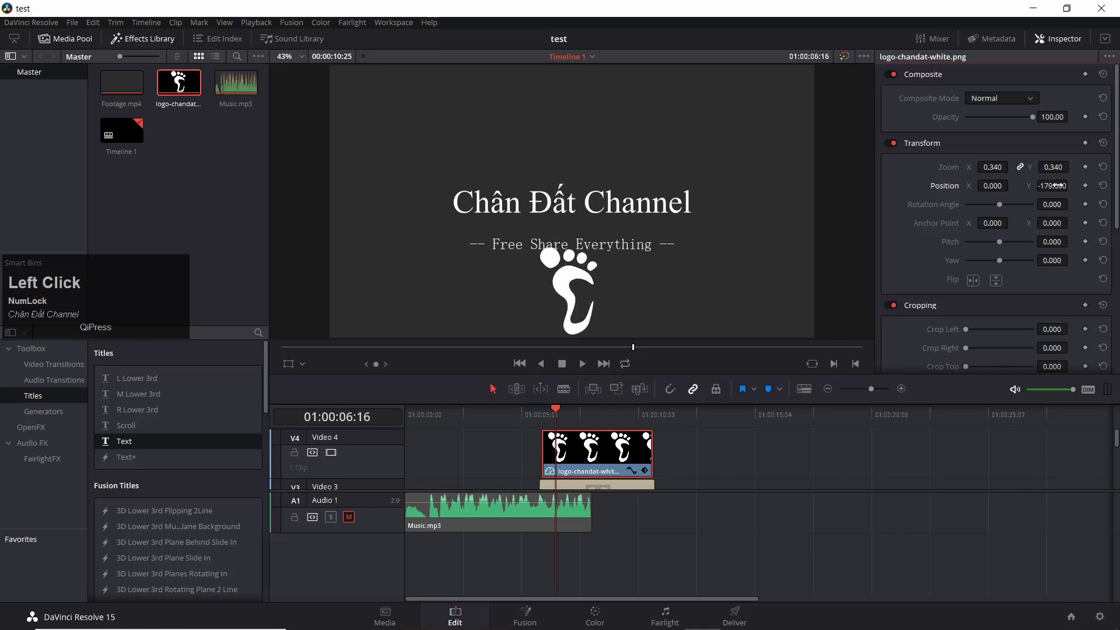
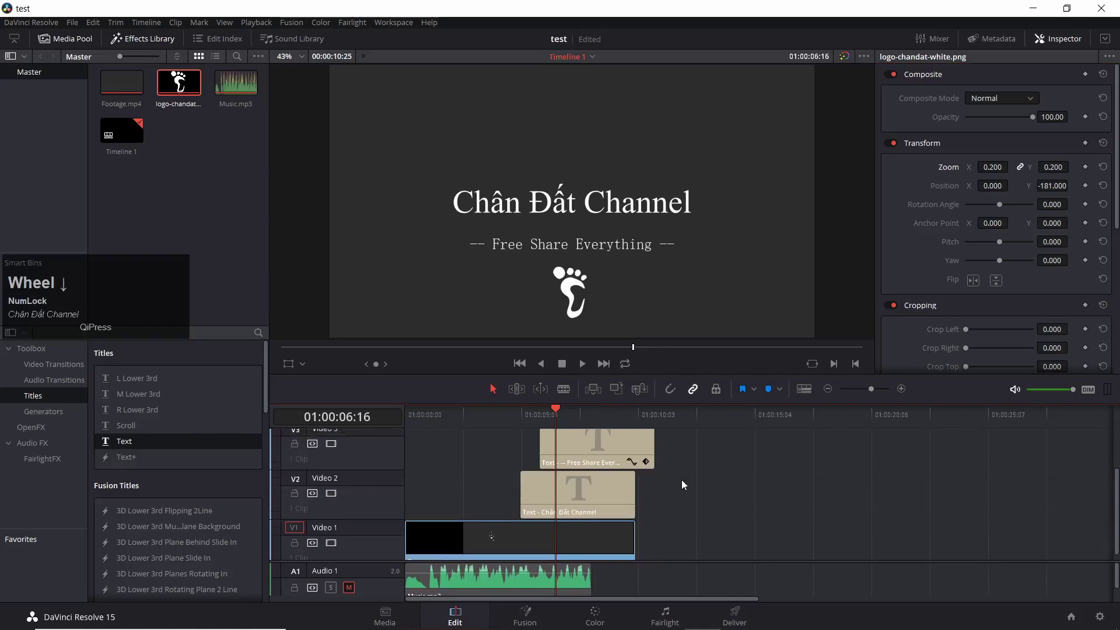
# Preview the intro from near the start of the timeline
pyautogui.scroll(-3)
pyautogui.click(468, 413)
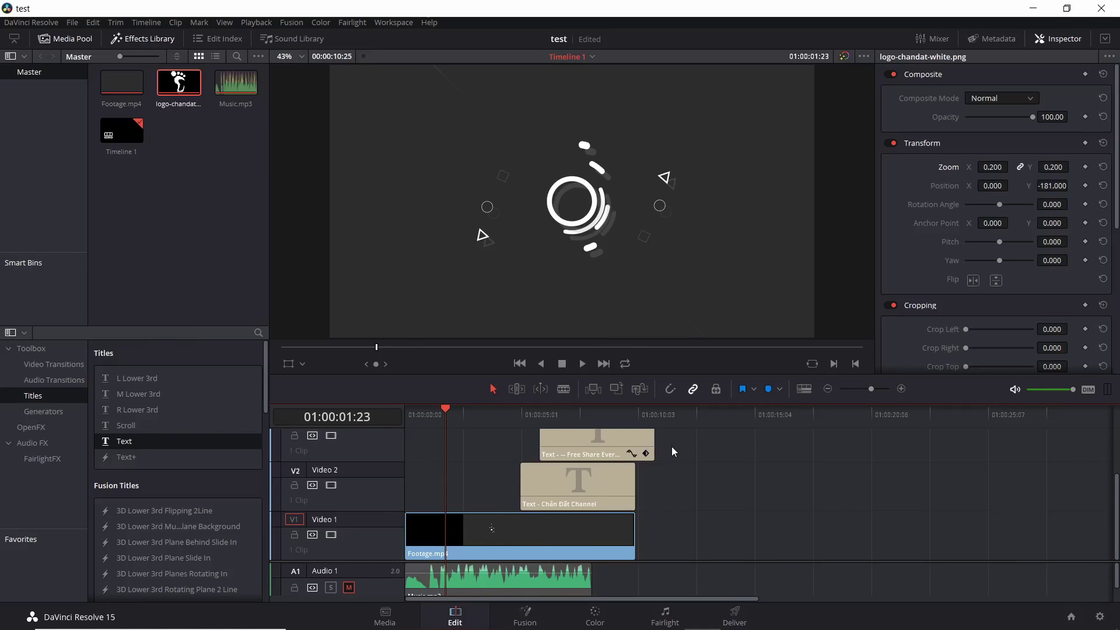
pyautogui.press('space')
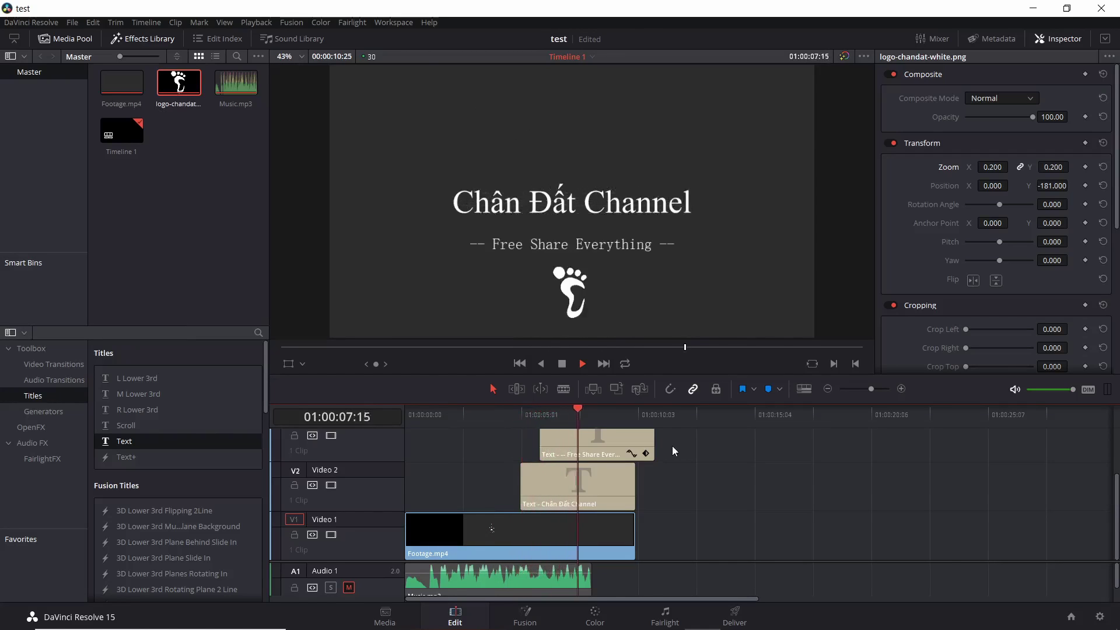
pyautogui.press('space')
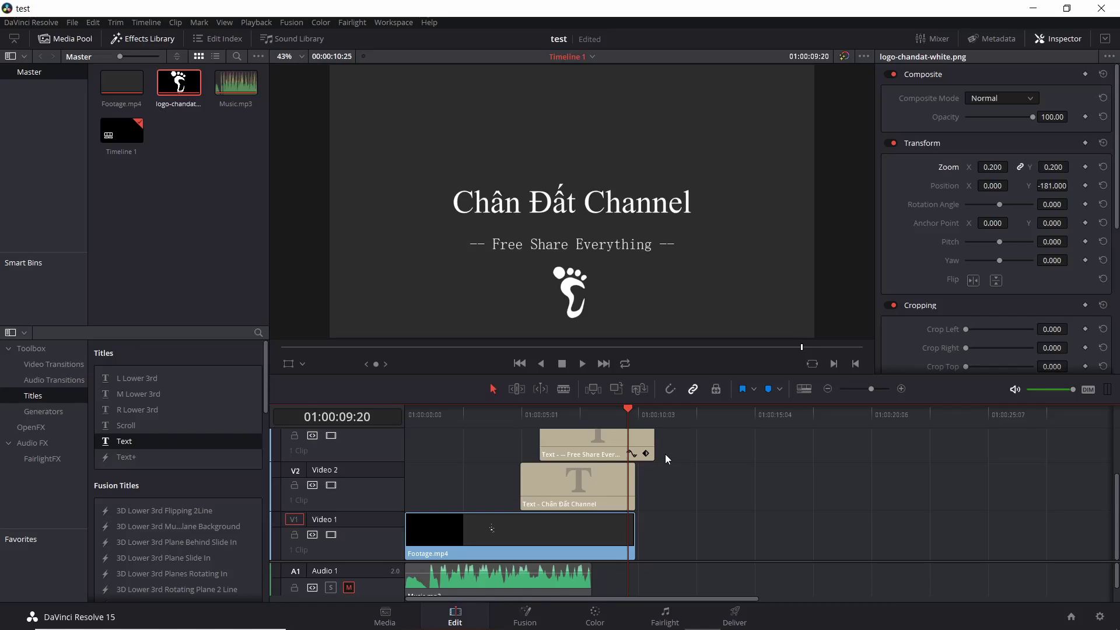
# Delete the Chân Đất Channel title clip from Video 2
pyautogui.scroll(3)
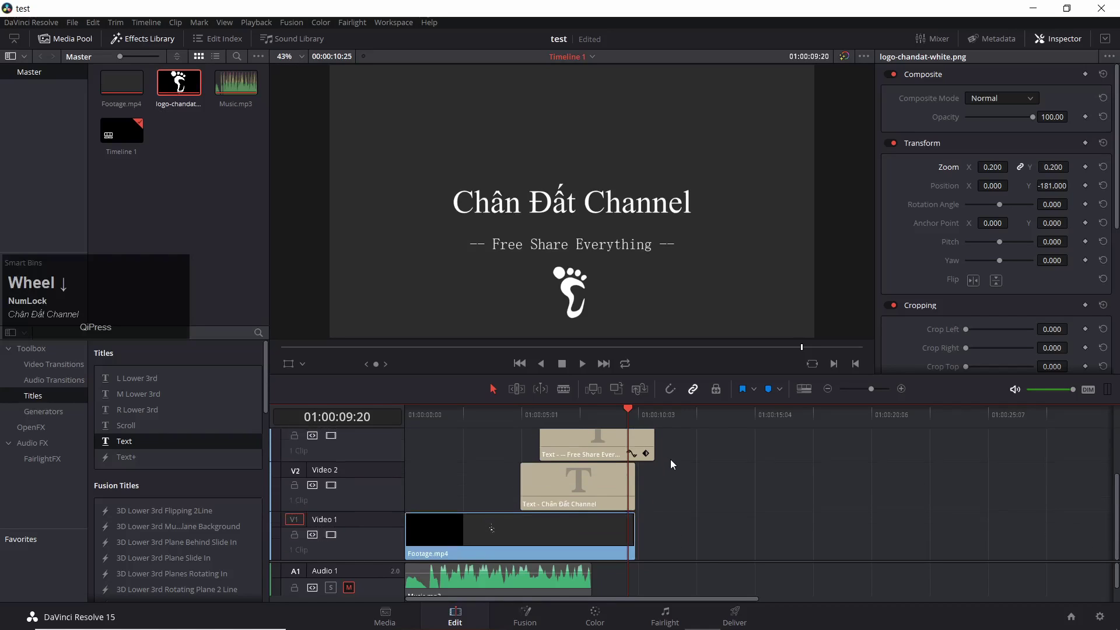
pyautogui.scroll(-3)
pyautogui.click(572, 486)
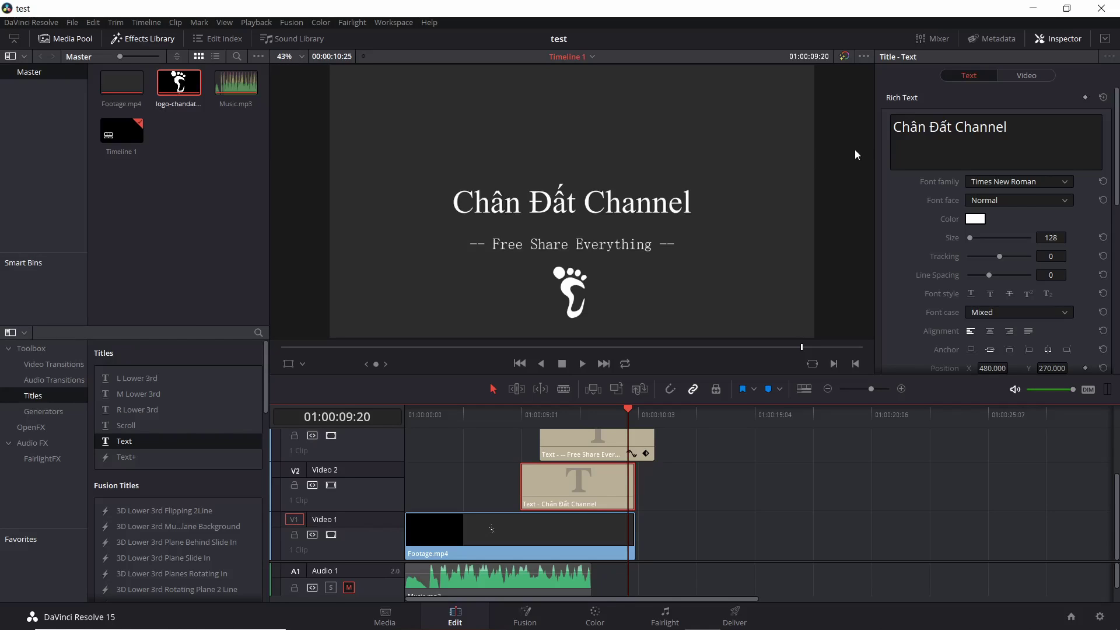
pyautogui.click(596, 484)
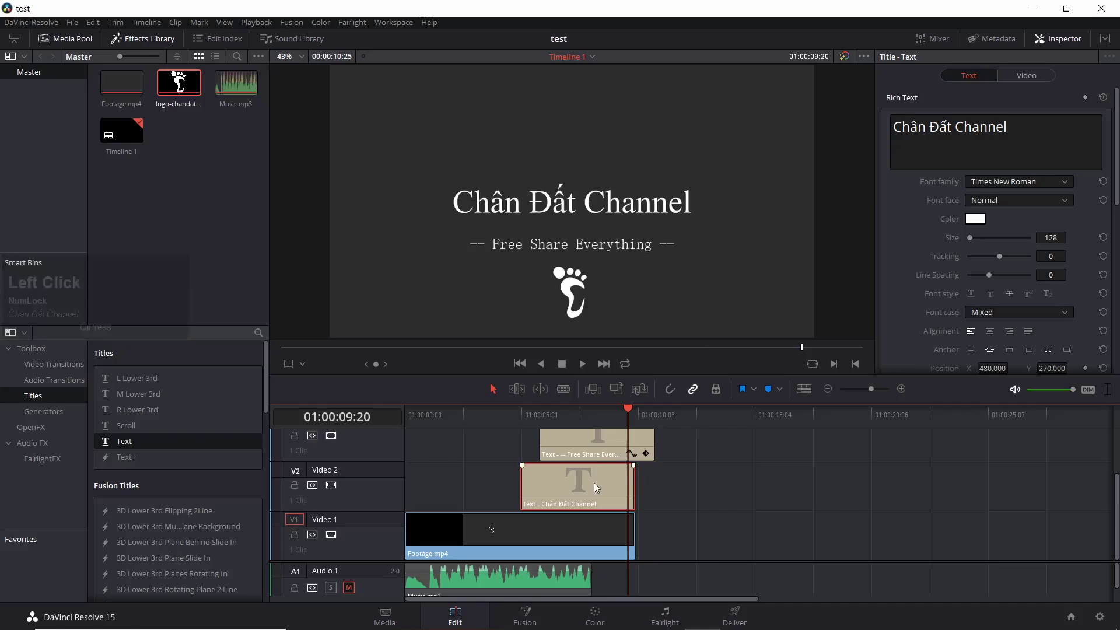
pyautogui.press('BackSpace')
# Add the Title Slide From Center Line title onto V2 from the Effects Library
pyautogui.scroll(-3)
pyautogui.scroll(-3)
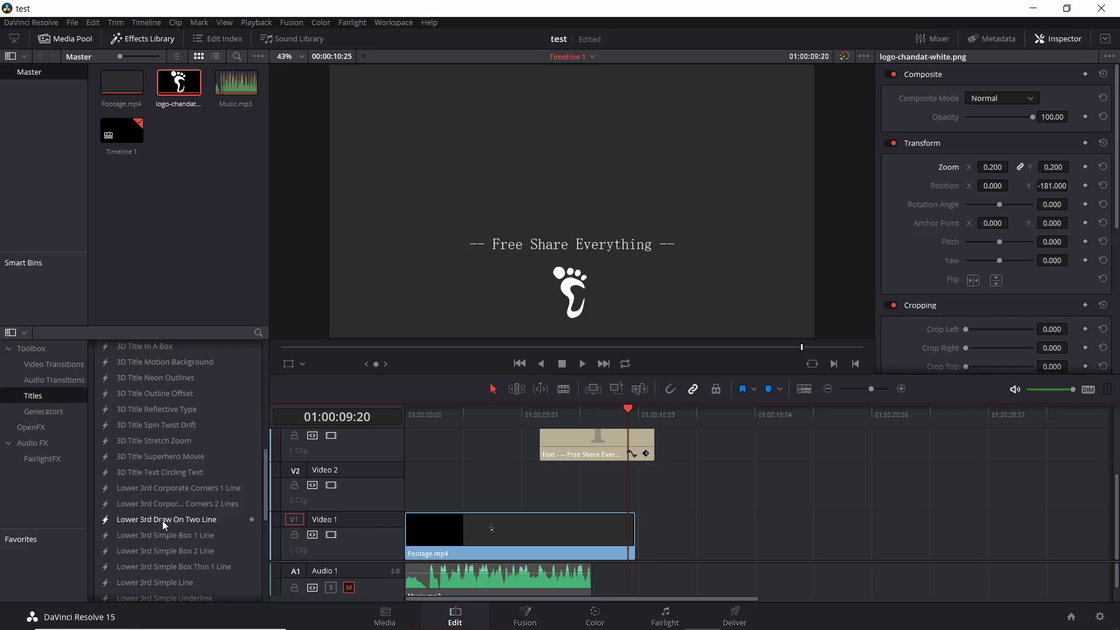
pyautogui.scroll(-3)
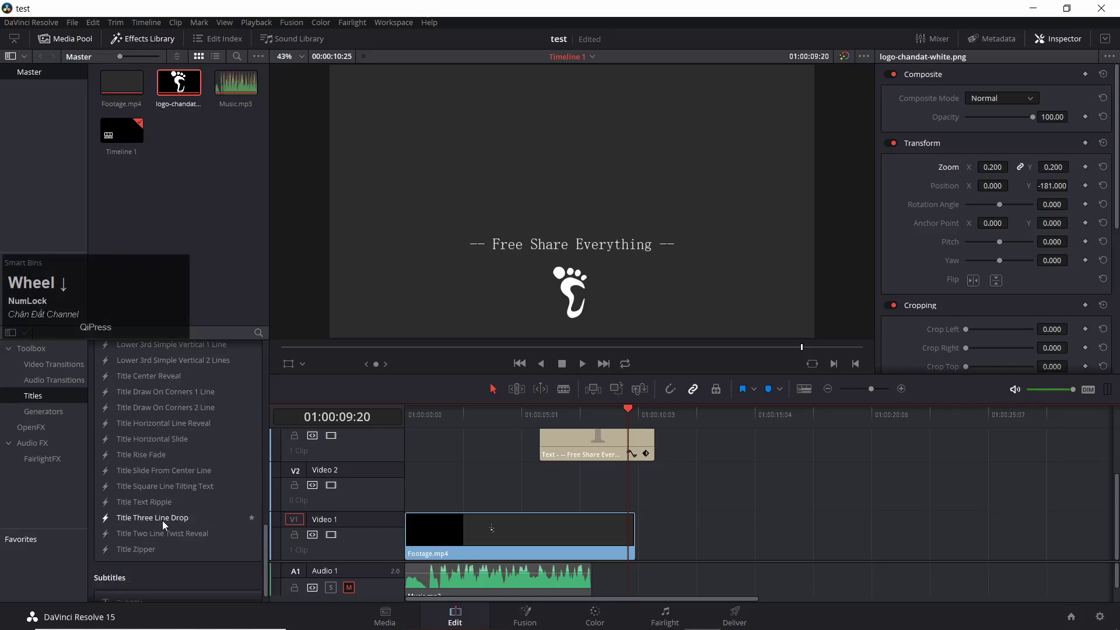
pyautogui.click(179, 475)
pyautogui.click(178, 474)
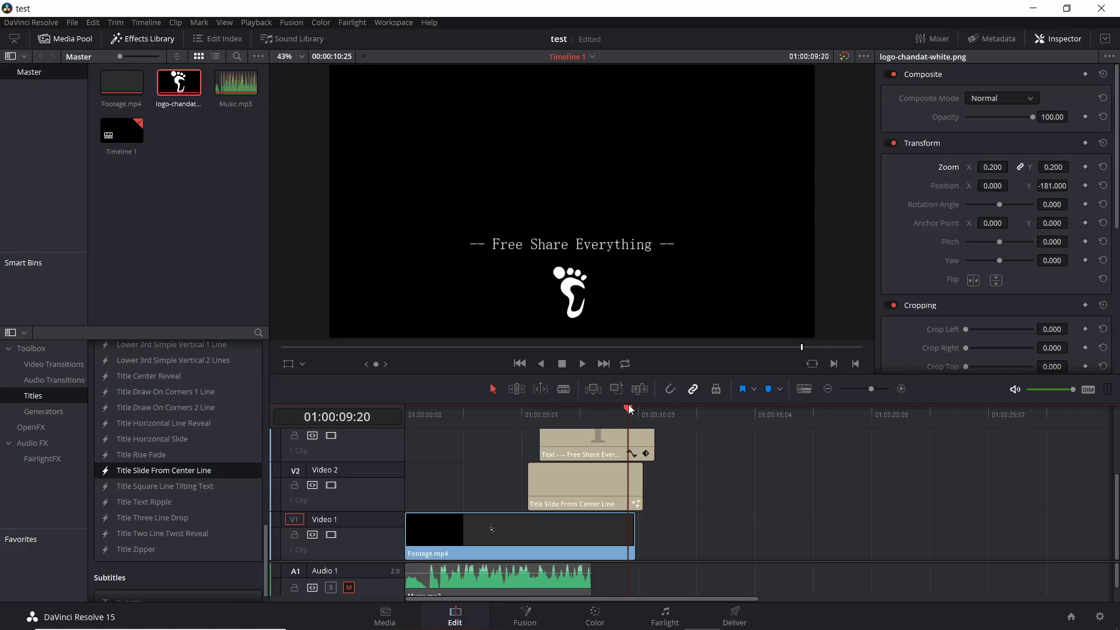
# Preview the title animation and park on a frame showing the full LEFT TEXT / RIGHT SIDE title
pyautogui.click(634, 411)
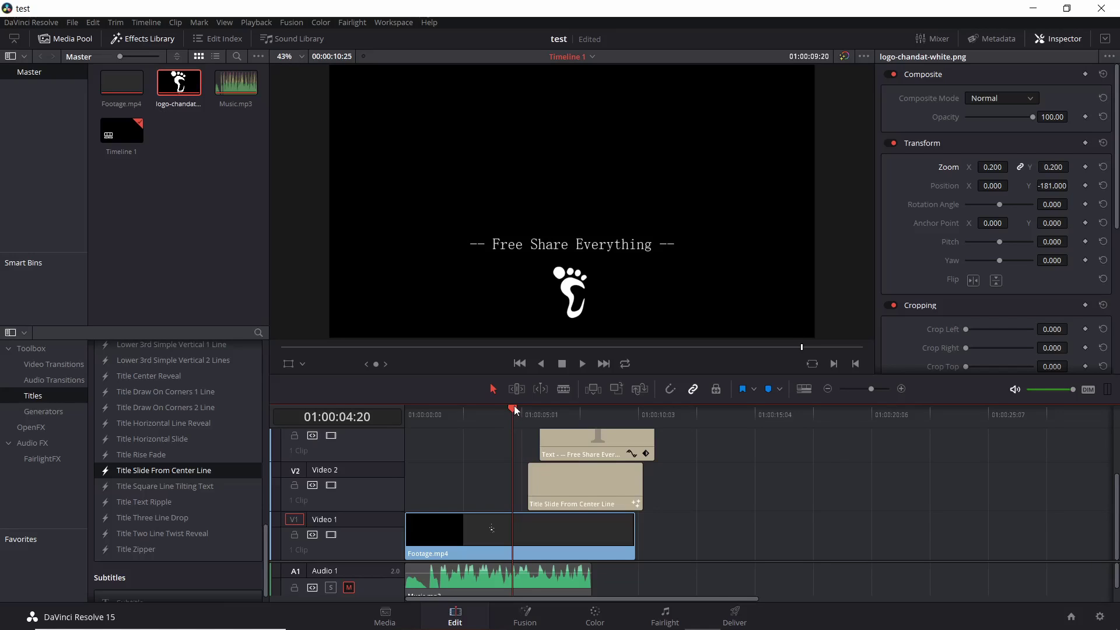
pyautogui.click(567, 366)
pyautogui.click(583, 366)
pyautogui.press('space')
pyautogui.click(563, 411)
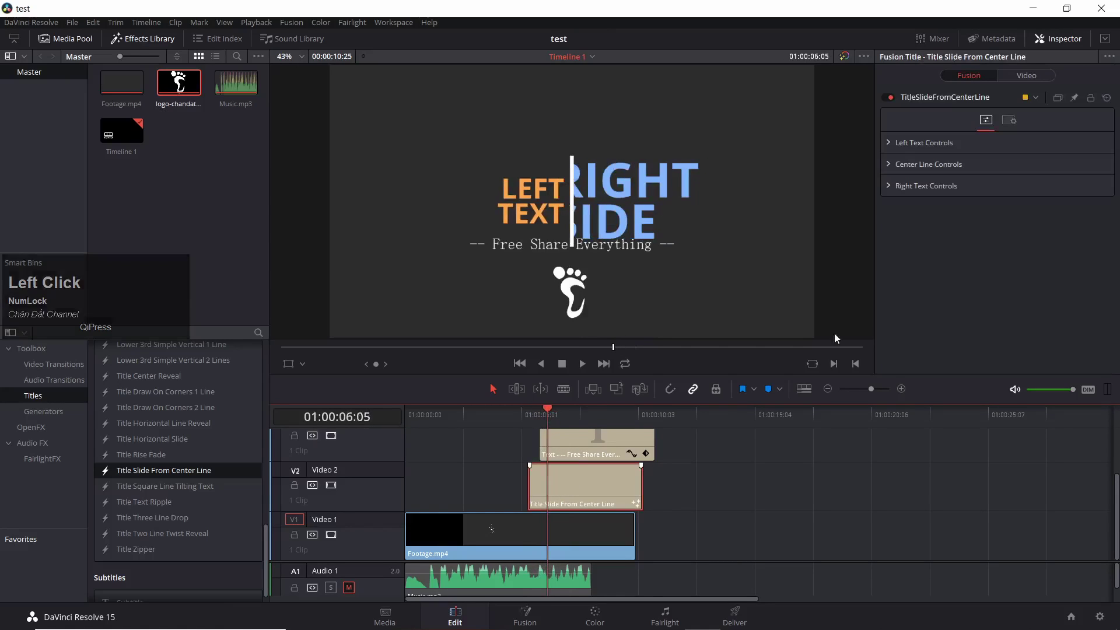
# Select the title clip and edit its Left and Right Text to 'Chân Đất' and 'Channel'
pyautogui.rightClick(892, 146)
pyautogui.click(891, 146)
pyautogui.click(583, 494)
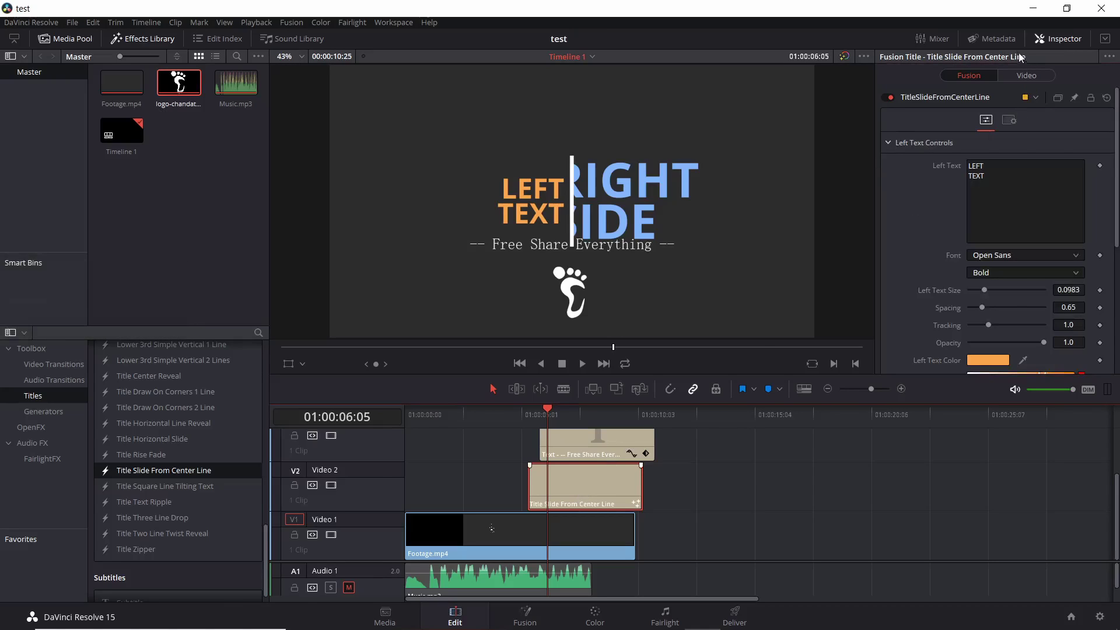
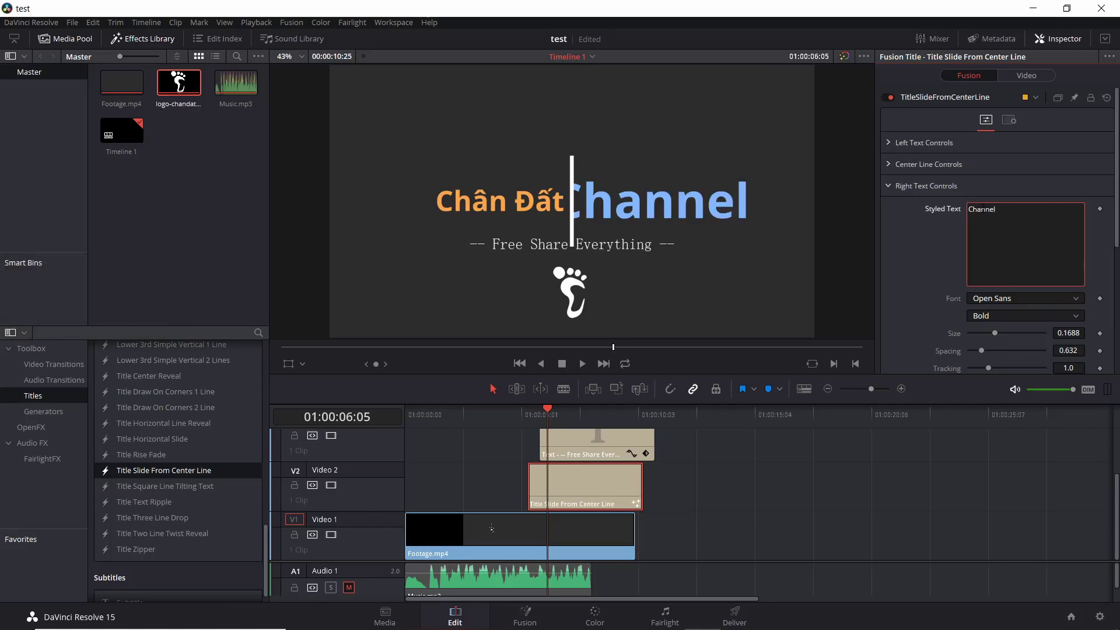
pyautogui.click(550, 411)
# Lower the Center Line Height and shrink the Channel text size
pyautogui.click(892, 169)
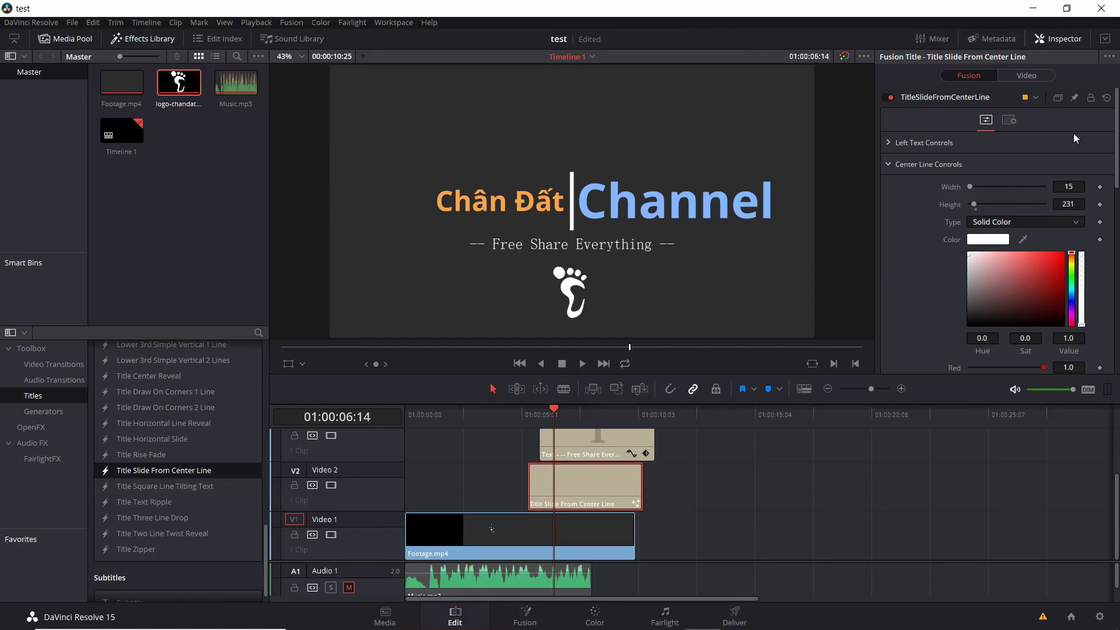
pyautogui.click(889, 167)
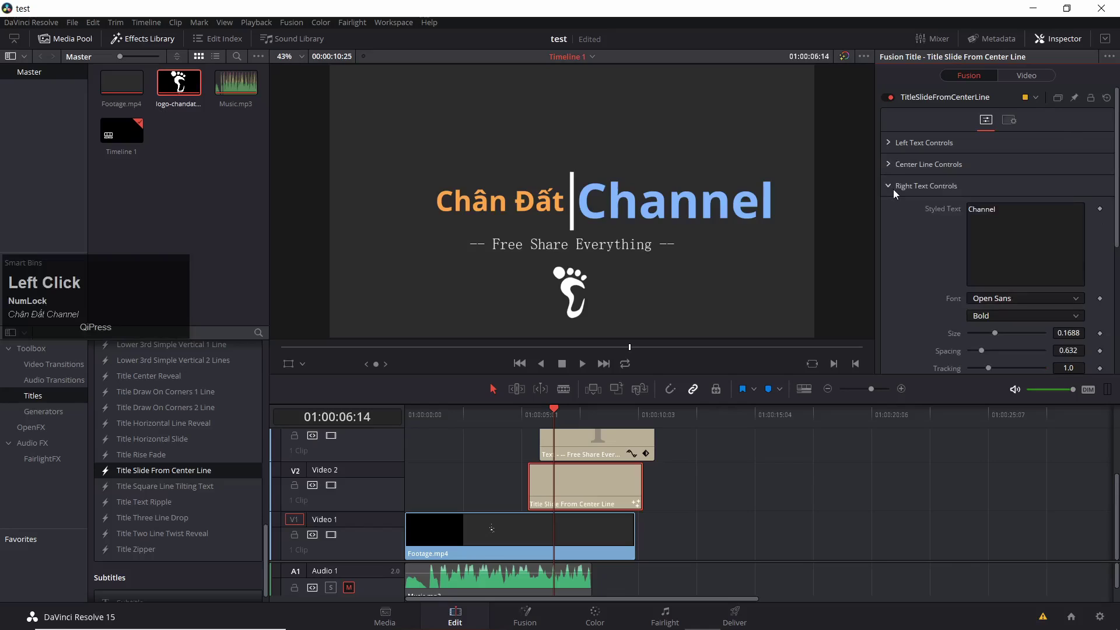
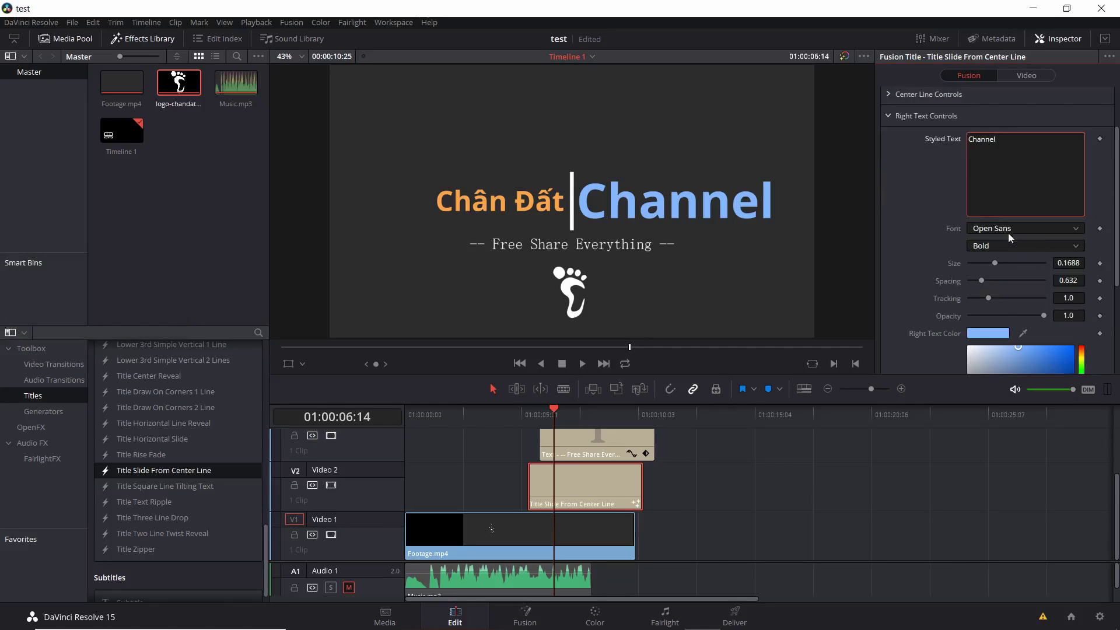
pyautogui.click(179, 79)
pyautogui.click(899, 118)
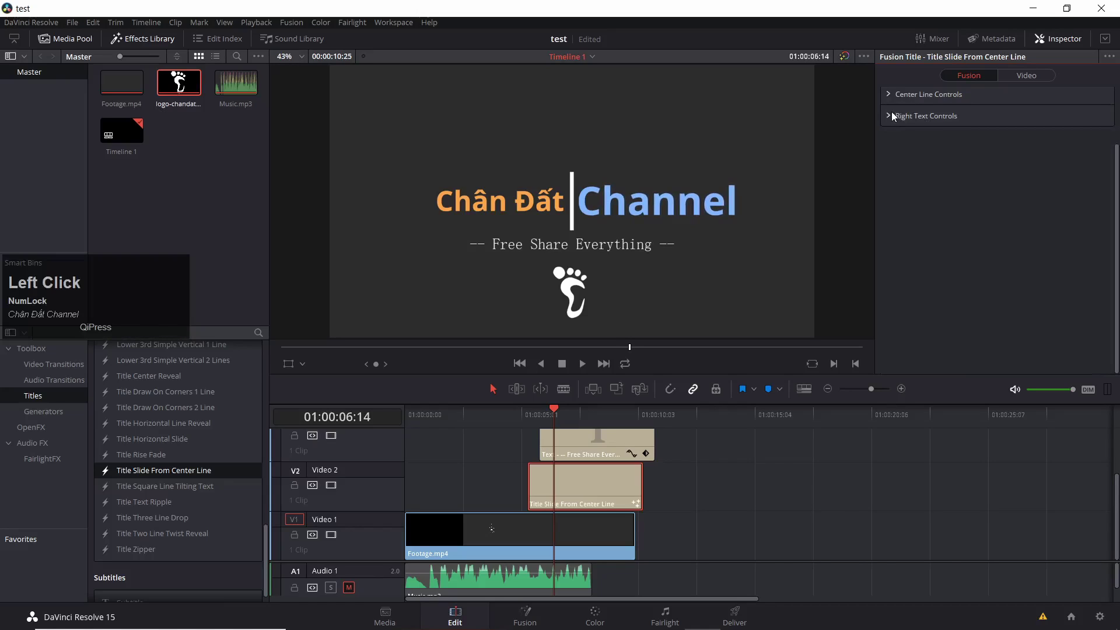
pyautogui.scroll(3)
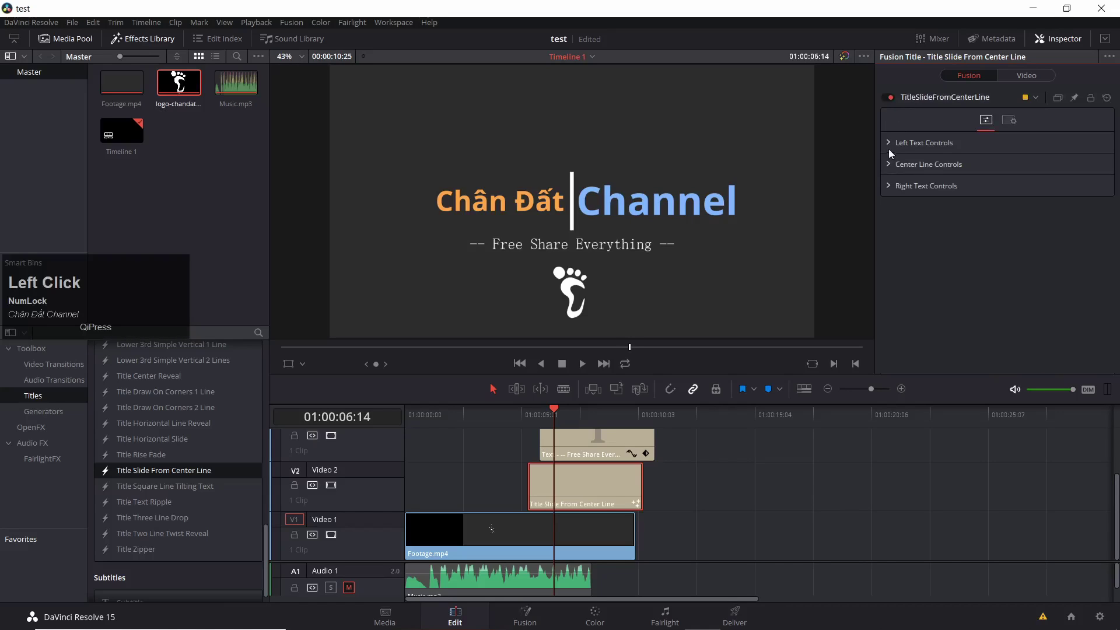
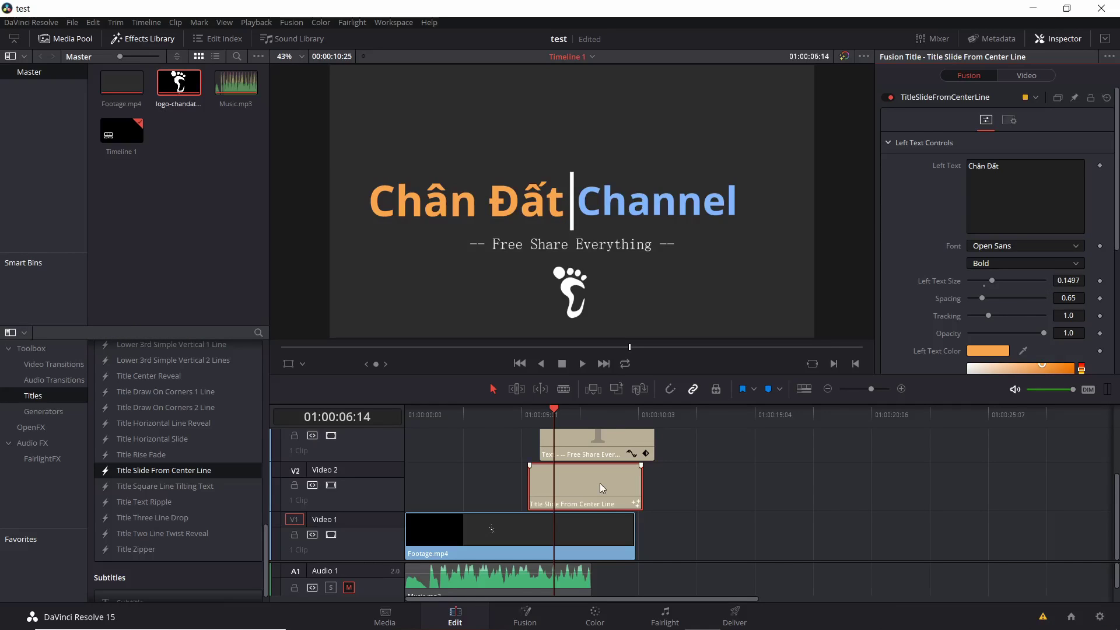
# Lower the Left Text Size of Chân Đất slightly to balance it against Channel
pyautogui.click(606, 447)
pyautogui.scroll(3)
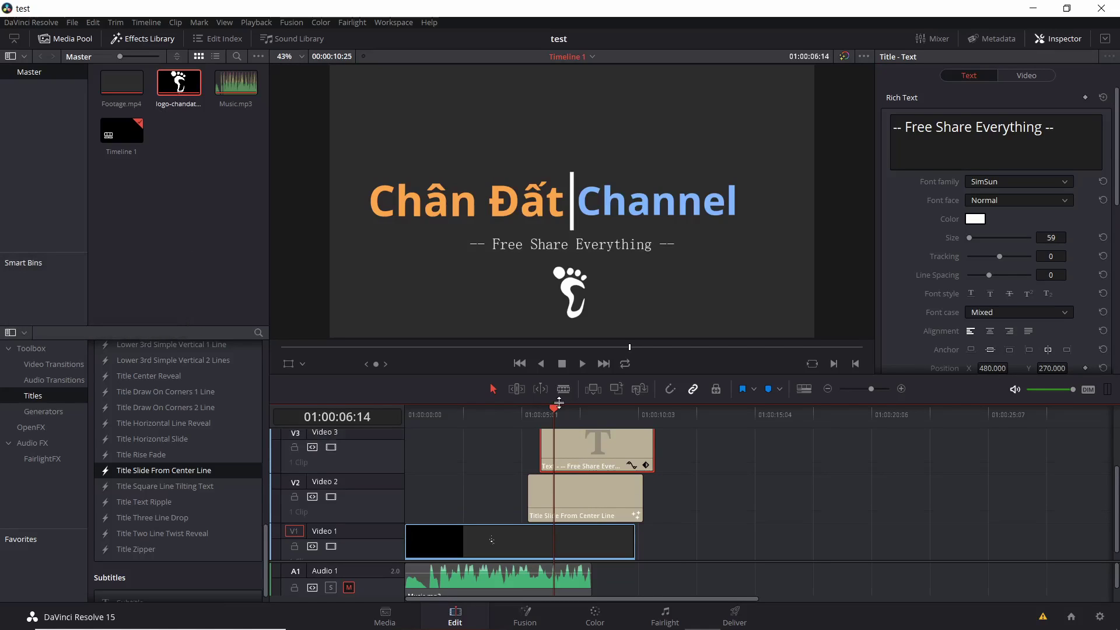
pyautogui.click(557, 412)
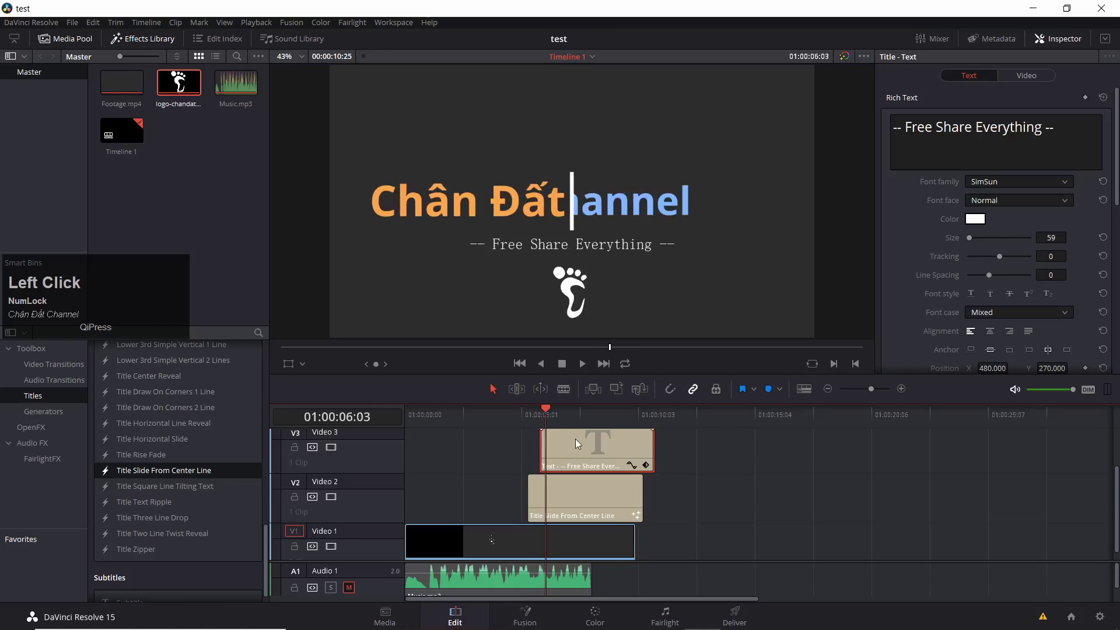
# Add Cross Dissolves to both ends of the subtitle text clip on V3
pyautogui.click(75, 365)
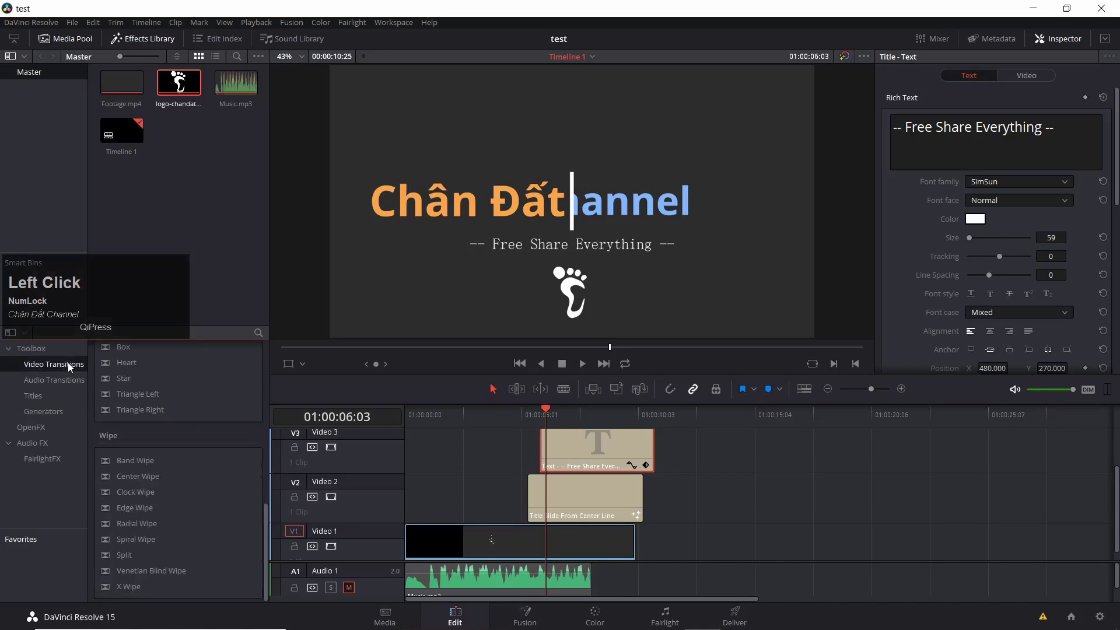
pyautogui.scroll(3)
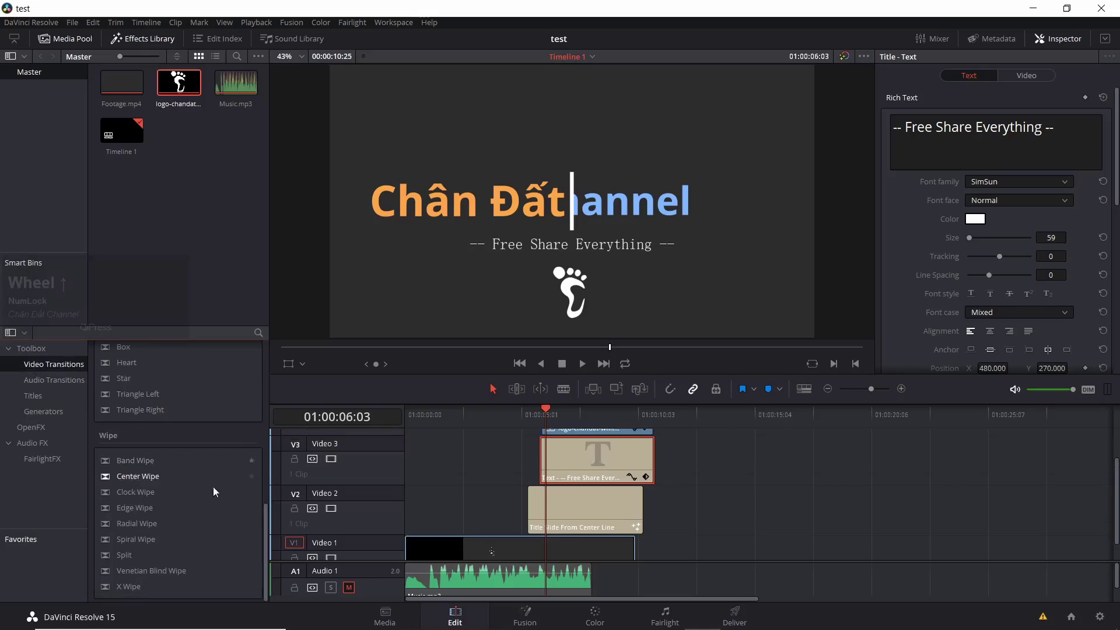
pyautogui.scroll(3)
pyautogui.scroll(-3)
pyautogui.click(576, 453)
pyautogui.press('ctrl+t')
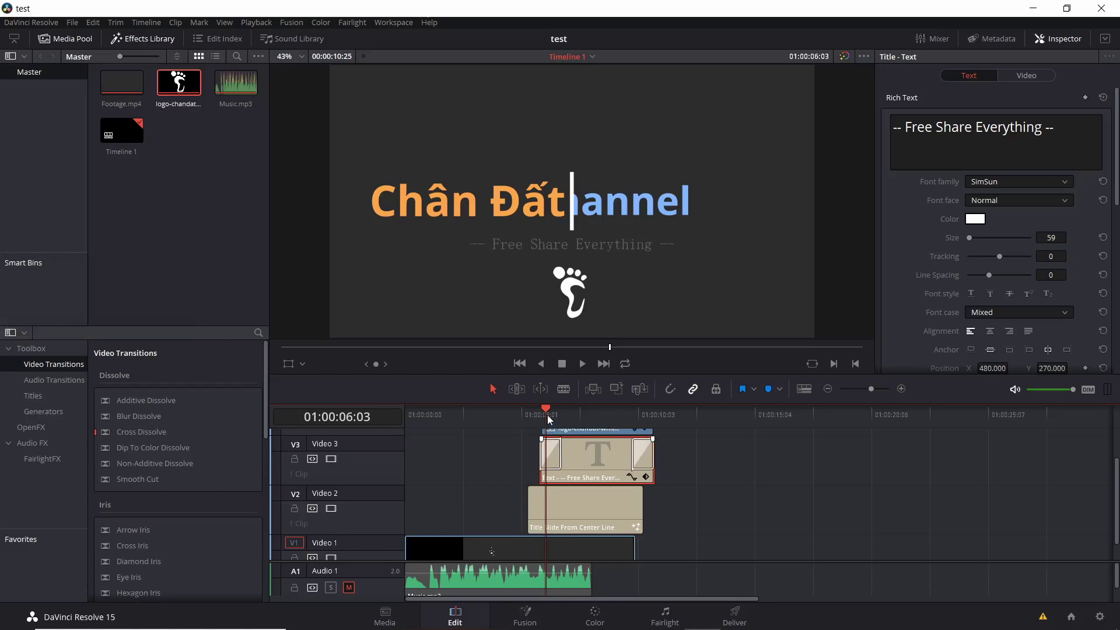
# Add Cross Dissolves to both ends of the footprint logo clip on V4
pyautogui.click(547, 412)
pyautogui.scroll(3)
pyautogui.click(598, 444)
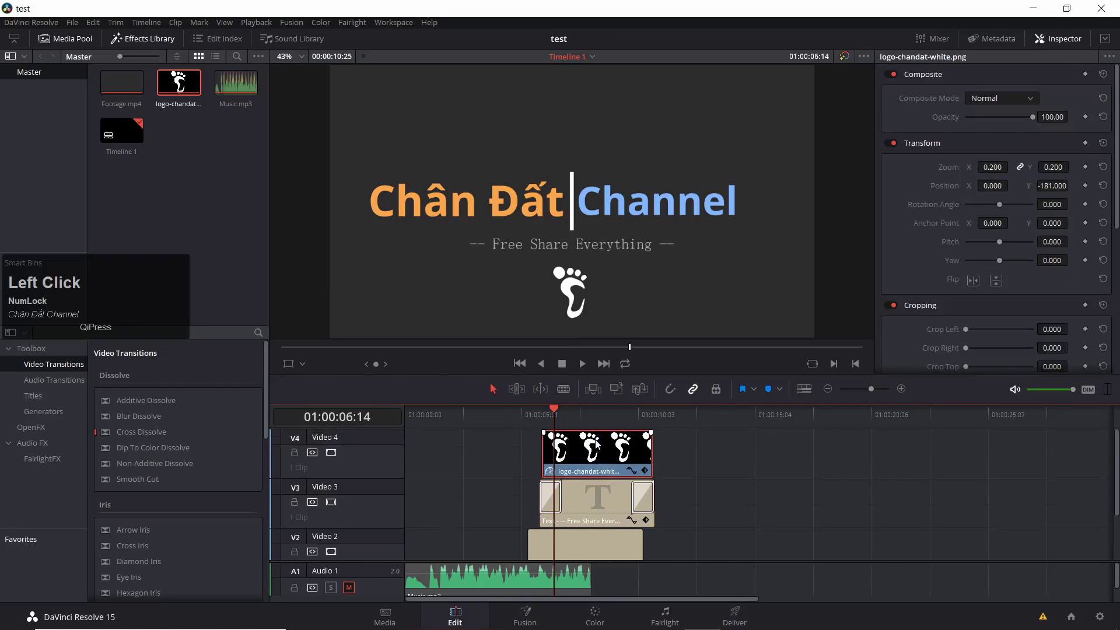
pyautogui.click(598, 444)
pyautogui.press('ctrl+t')
pyautogui.click(557, 412)
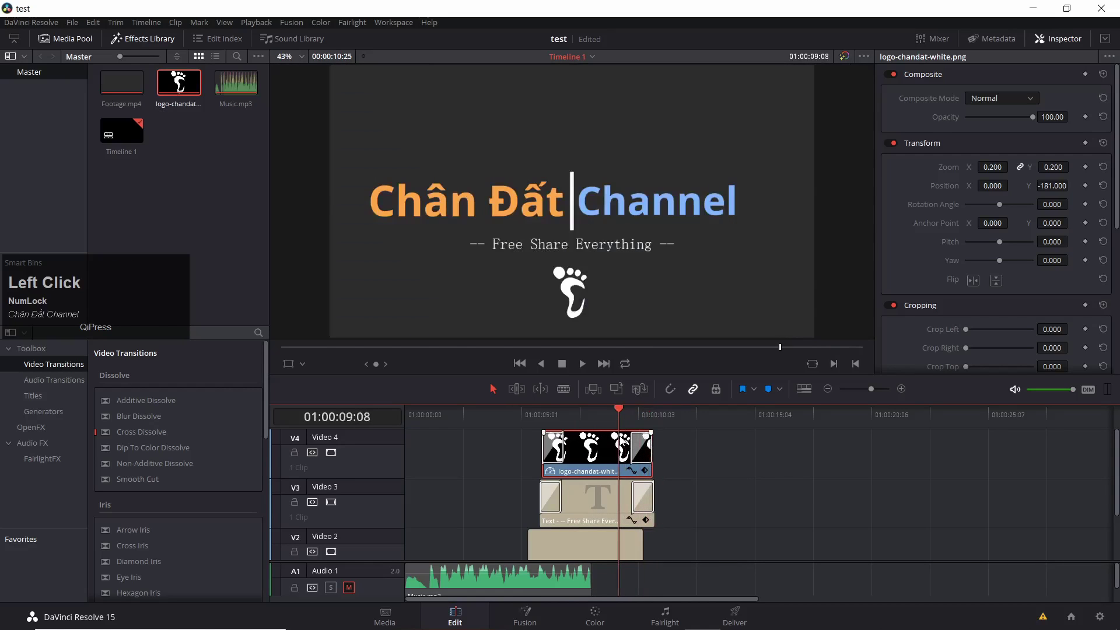
# Switch the dissolve at the logo clip's end to Blur Dissolve
pyautogui.click(640, 447)
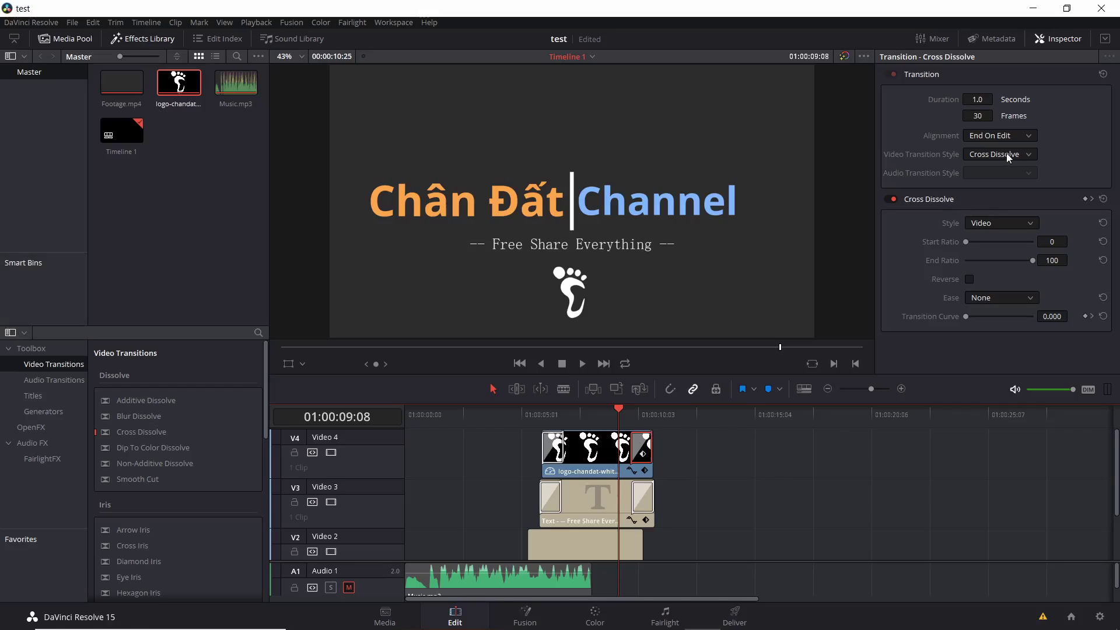
pyautogui.click(1008, 159)
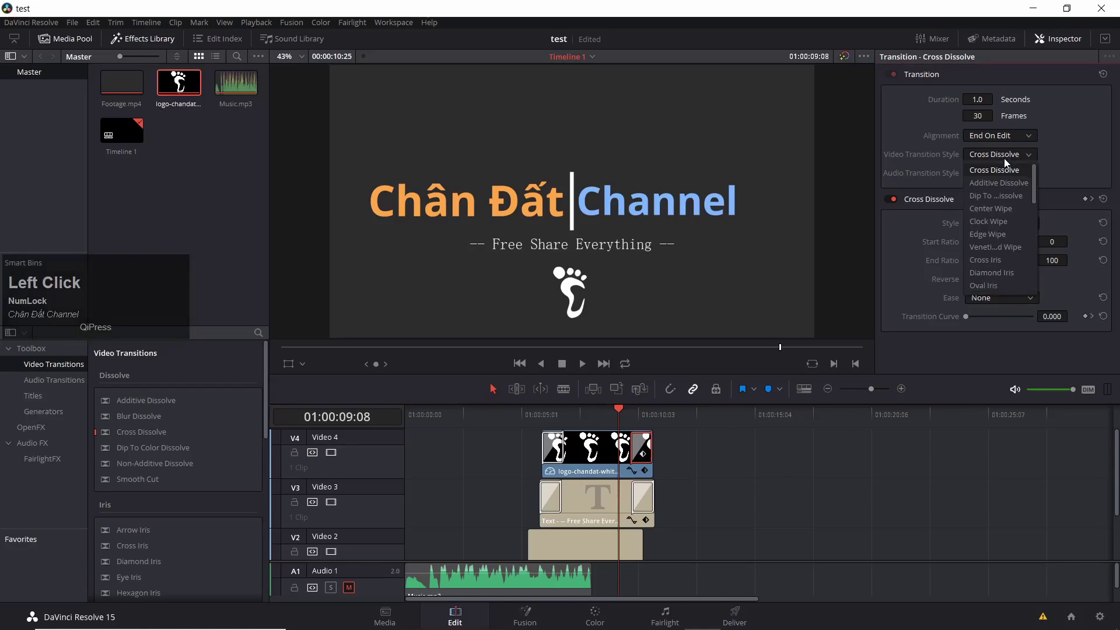
pyautogui.scroll(3)
pyautogui.scroll(-3)
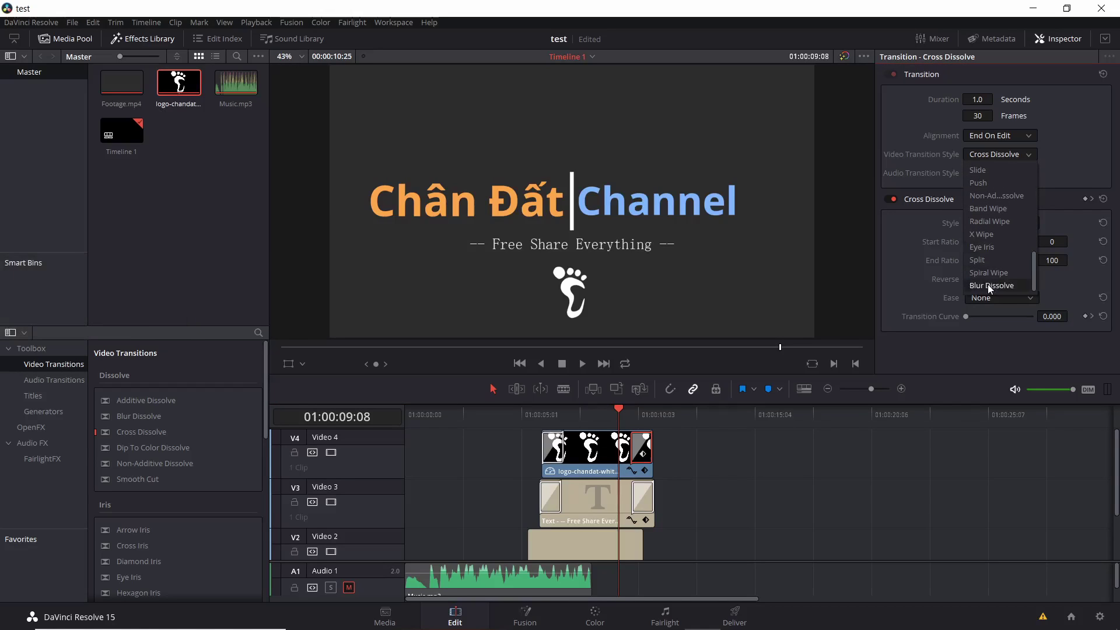
pyautogui.click(990, 289)
# Switch the subtitle clip's ending dissolve to Blur Dissolve and shorten both to about 0.5 seconds
pyautogui.click(645, 497)
pyautogui.click(1005, 157)
pyautogui.scroll(-3)
pyautogui.click(1000, 289)
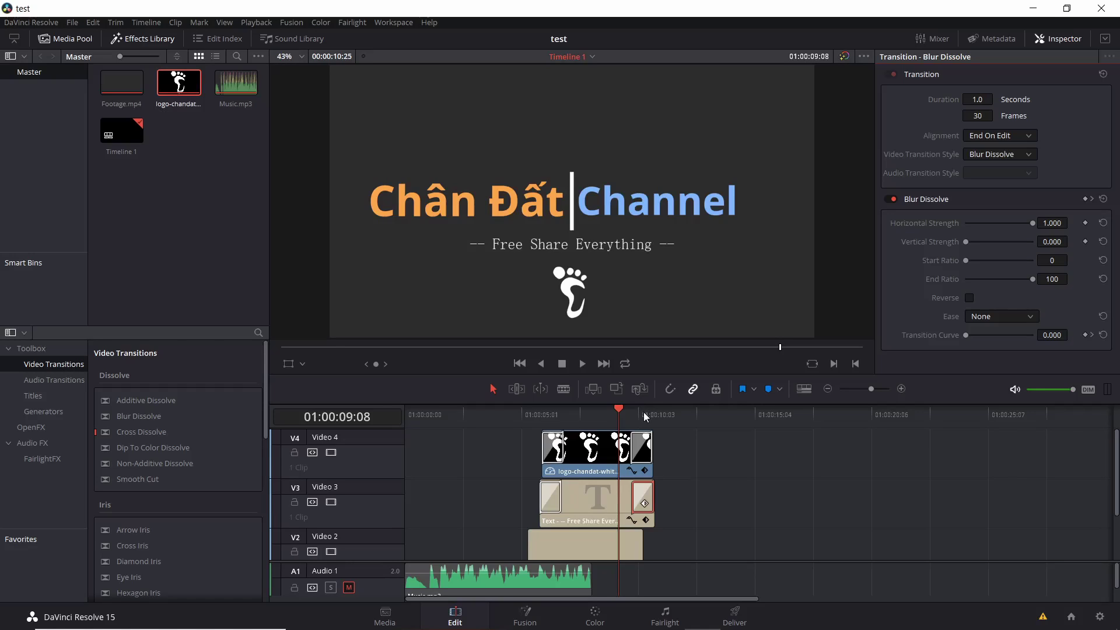
pyautogui.click(597, 454)
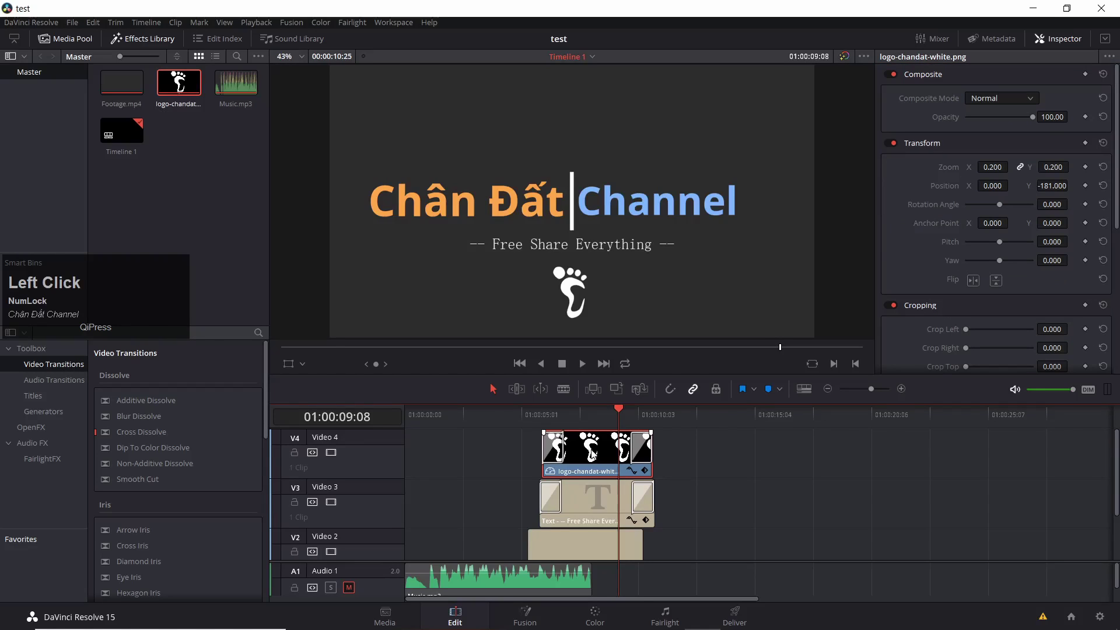
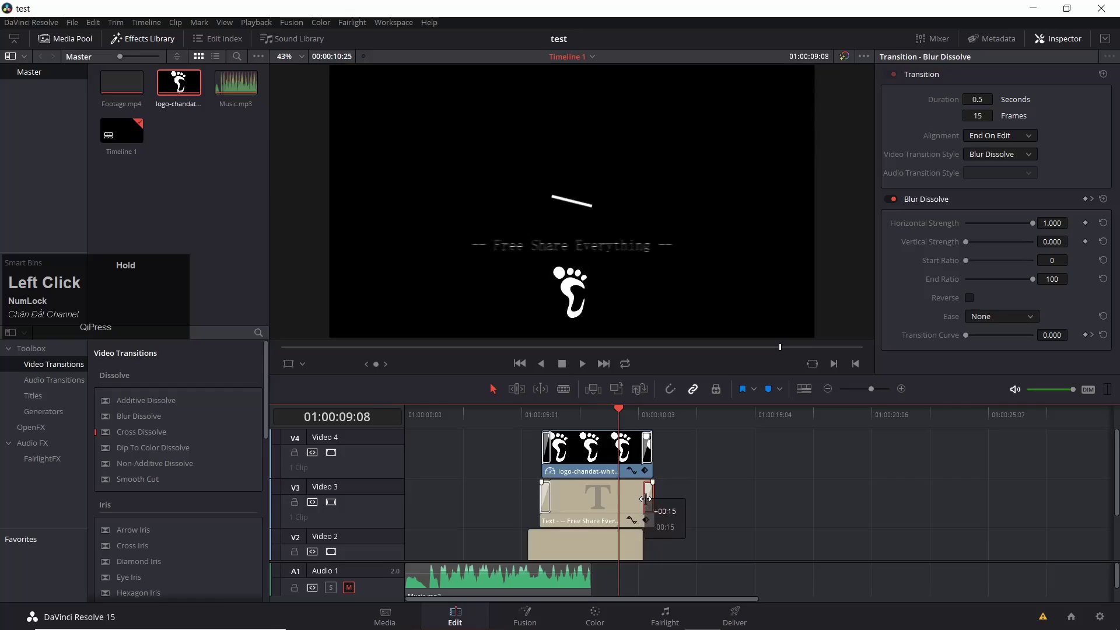
pyautogui.click(622, 411)
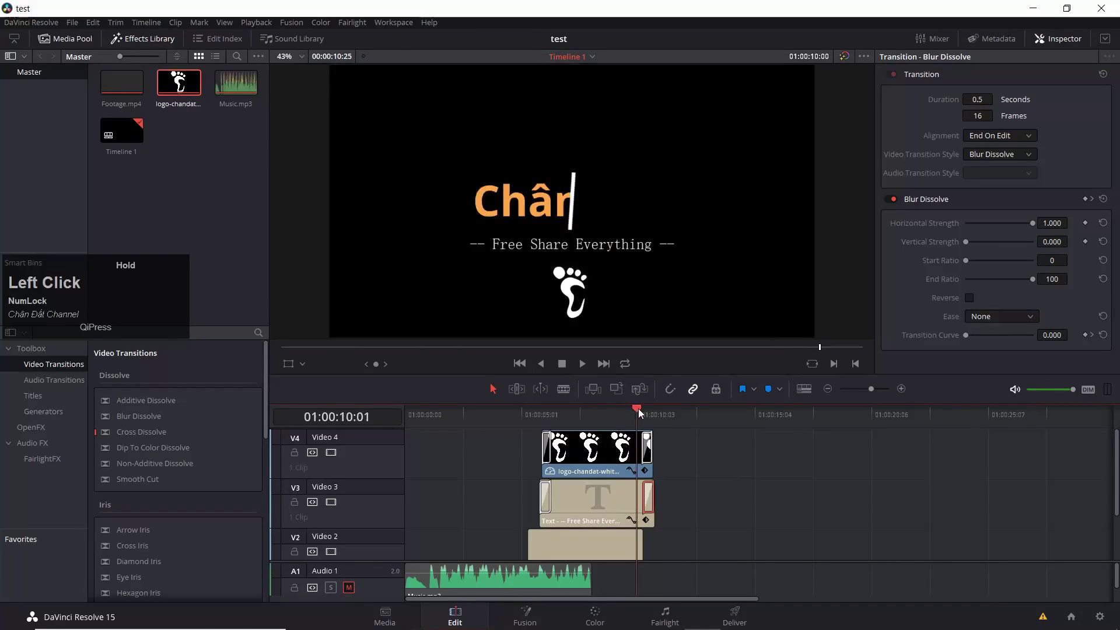
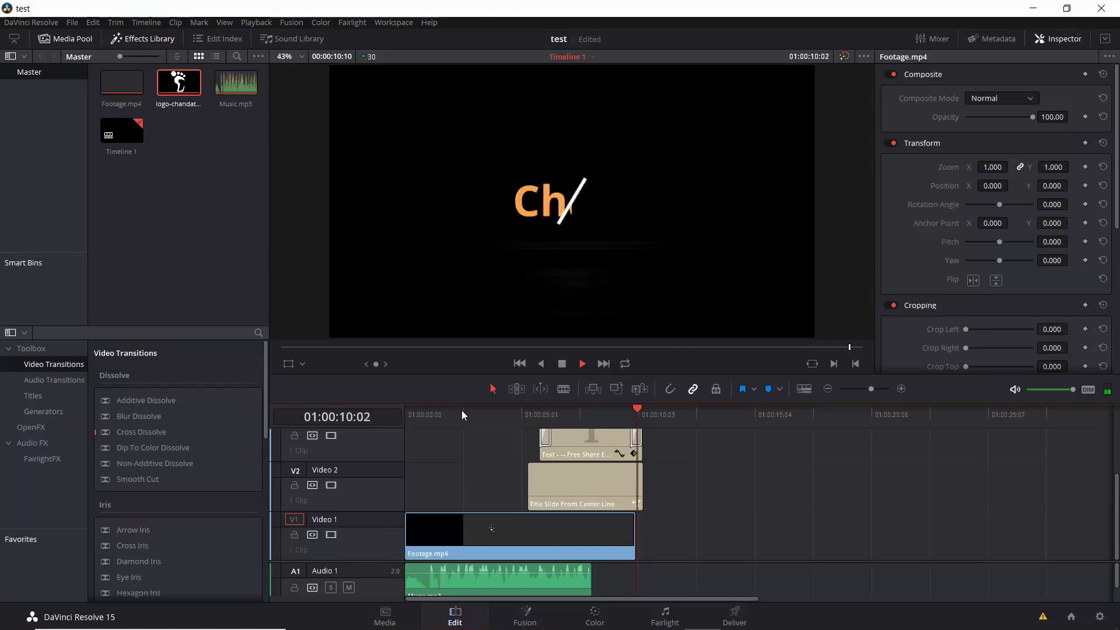
# Stop playback and select the music clip in the timeline
pyautogui.press('space')
pyautogui.scroll(-3)
pyautogui.click(556, 579)
pyautogui.scroll(3)
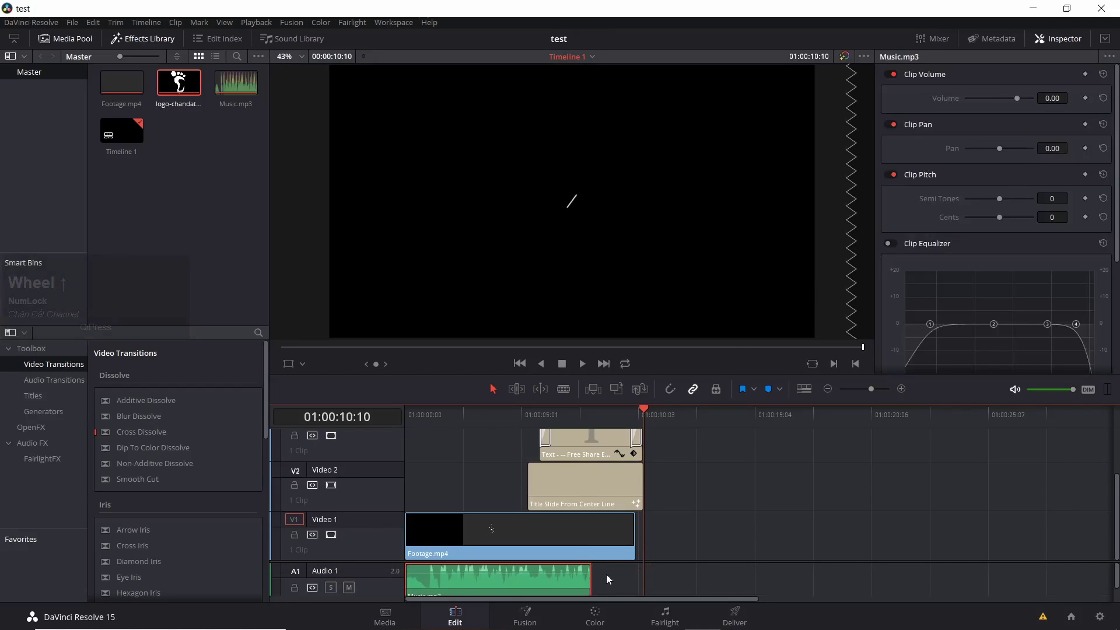
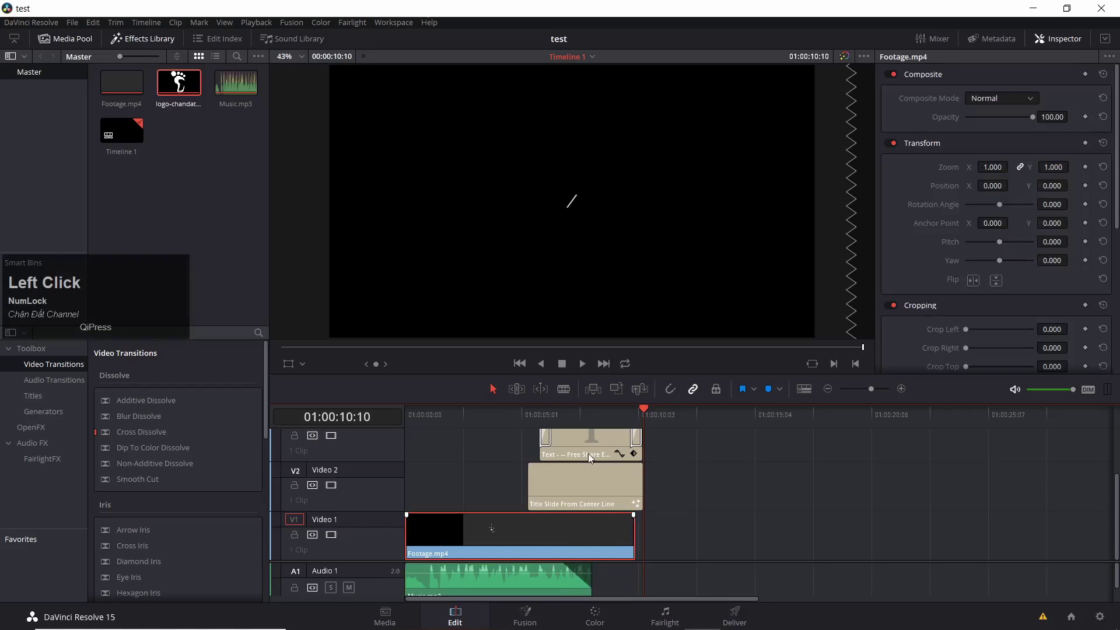
# Cut the Title Slide From Center Line clip on V2 at about 6:21
pyautogui.click(593, 413)
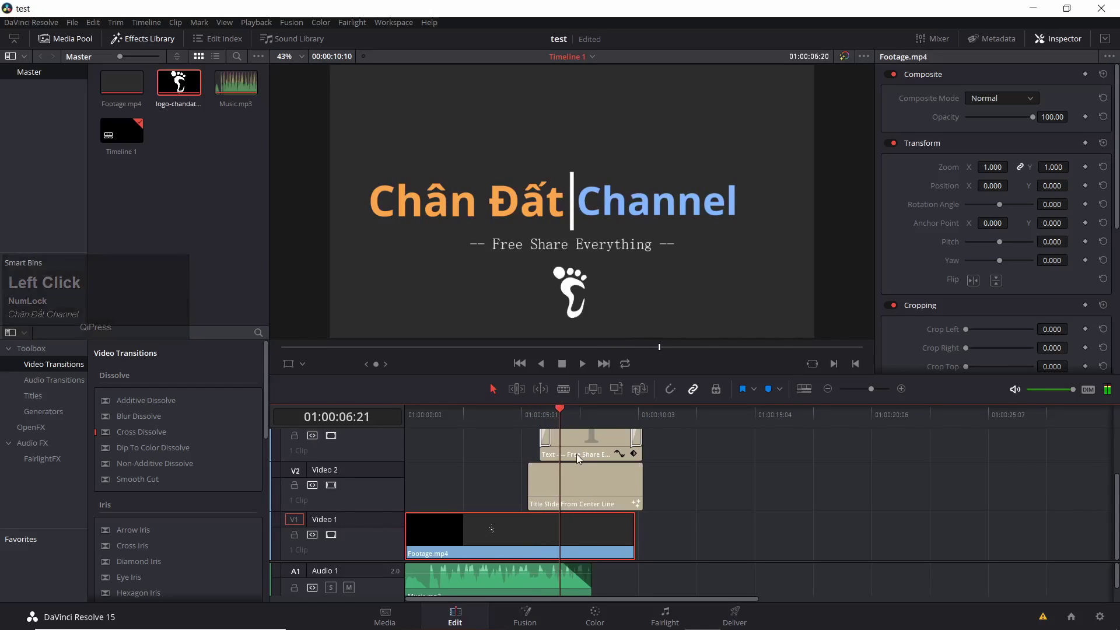
pyautogui.click(584, 484)
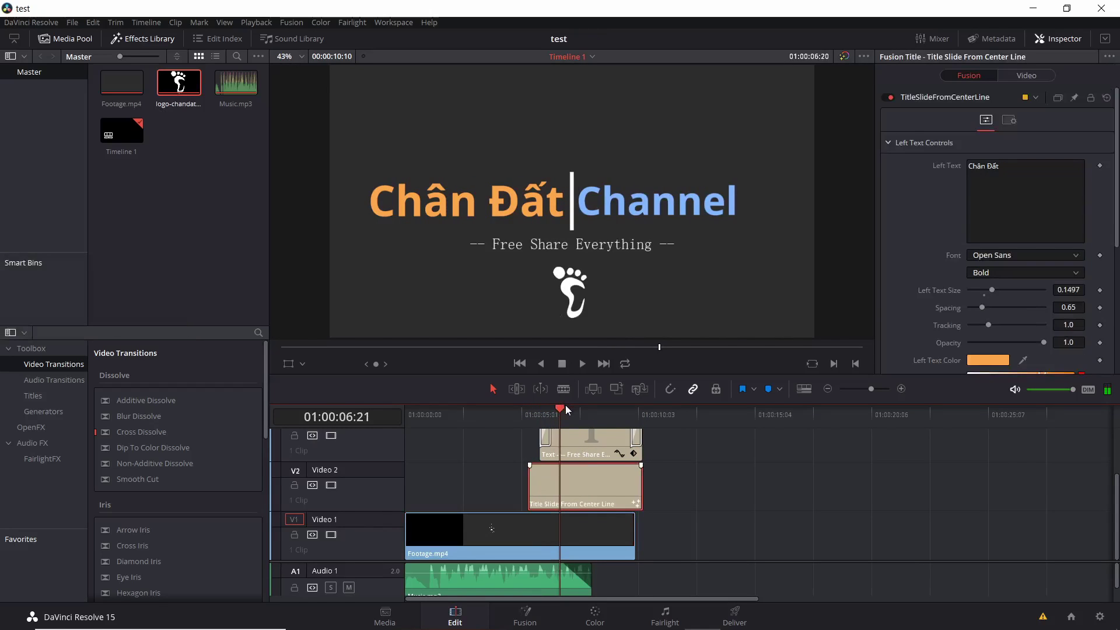
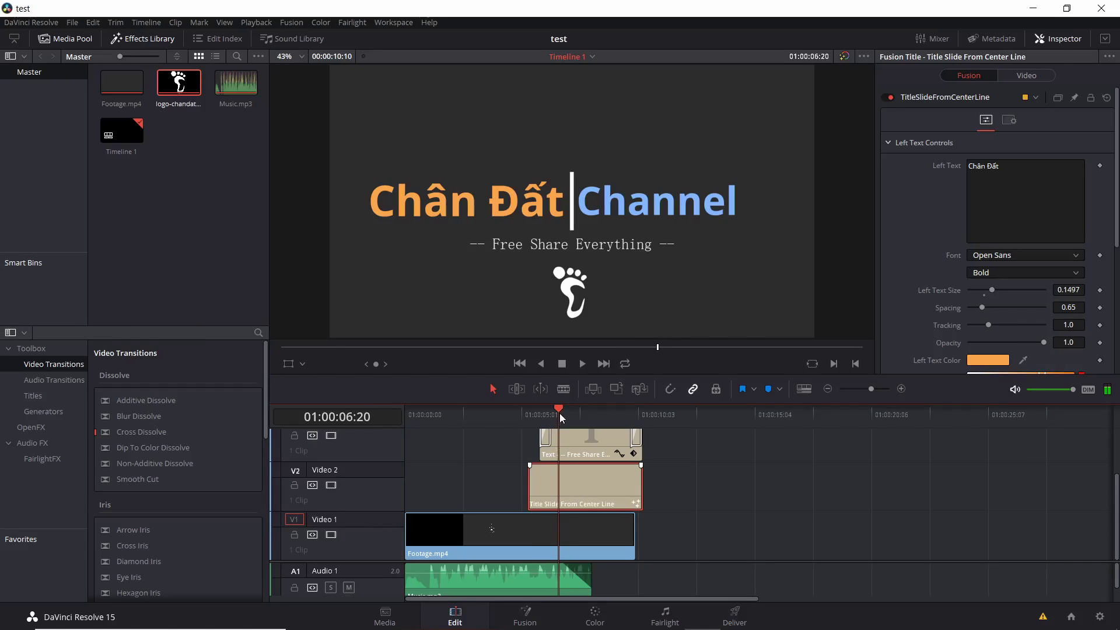
pyautogui.click(675, 452)
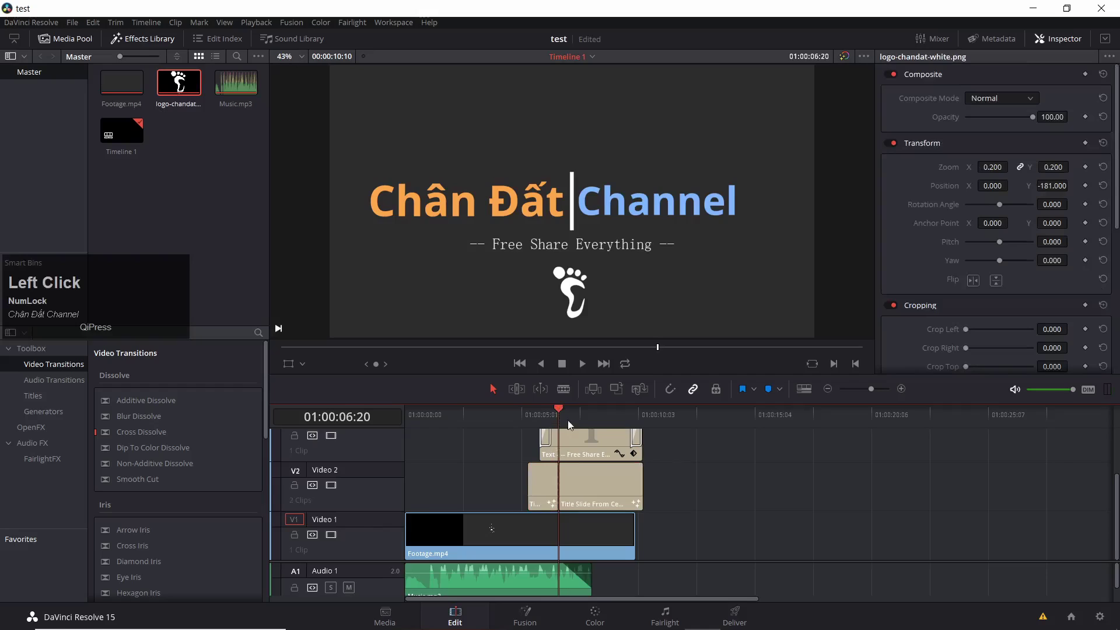
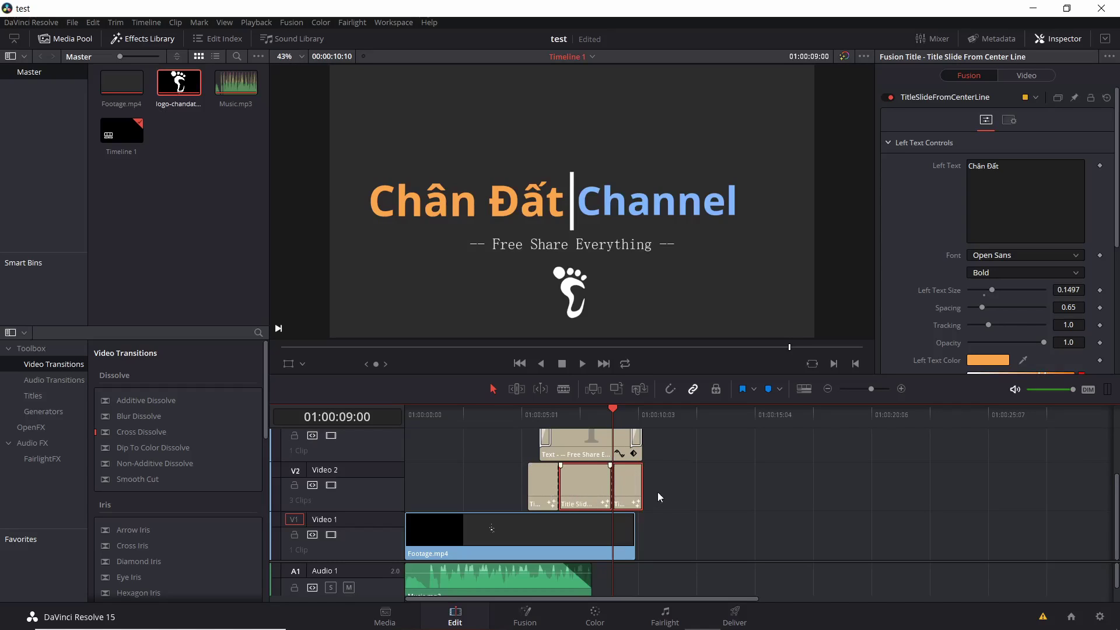
# Delete the middle piece of the title clip
pyautogui.click(675, 486)
pyautogui.press('BackSpace')
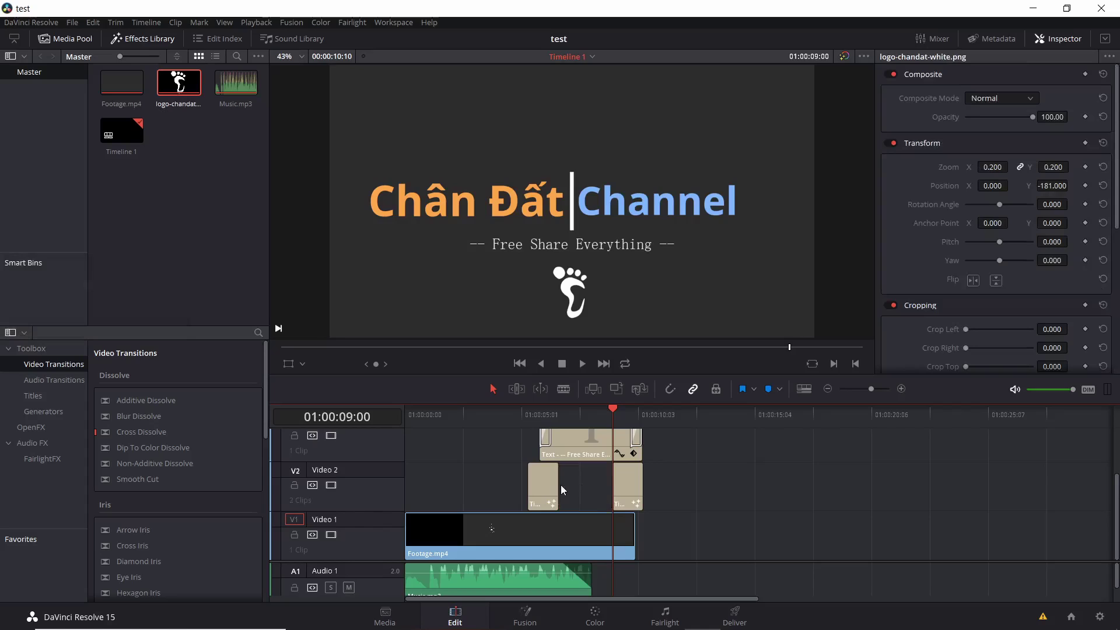
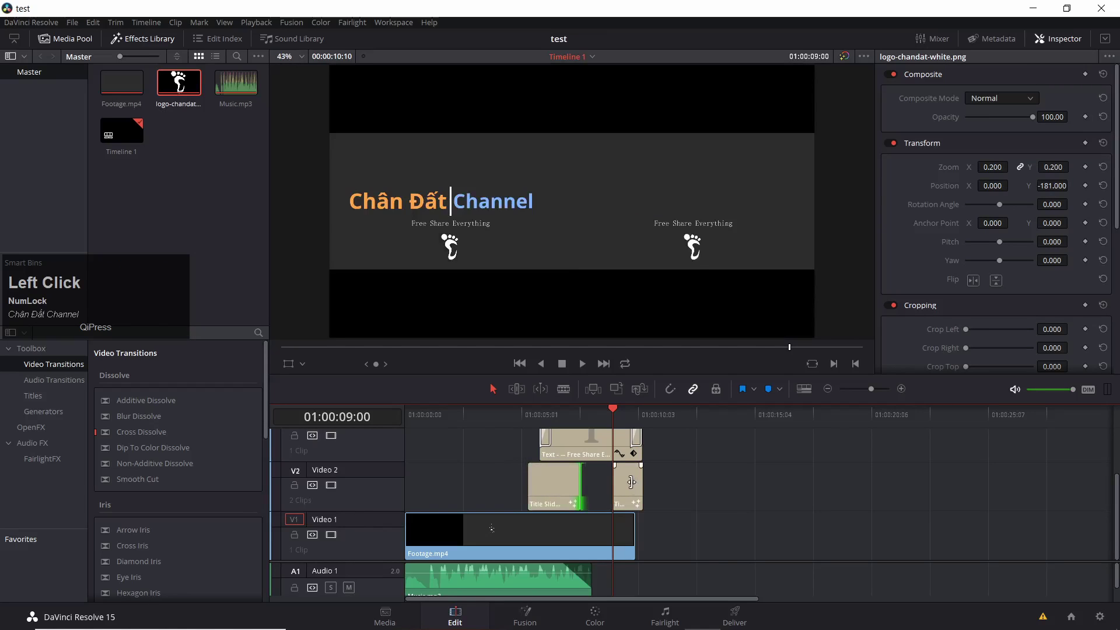
# Close the gap with the last title piece and trim Footage.mp4 to end with it
pyautogui.click(630, 480)
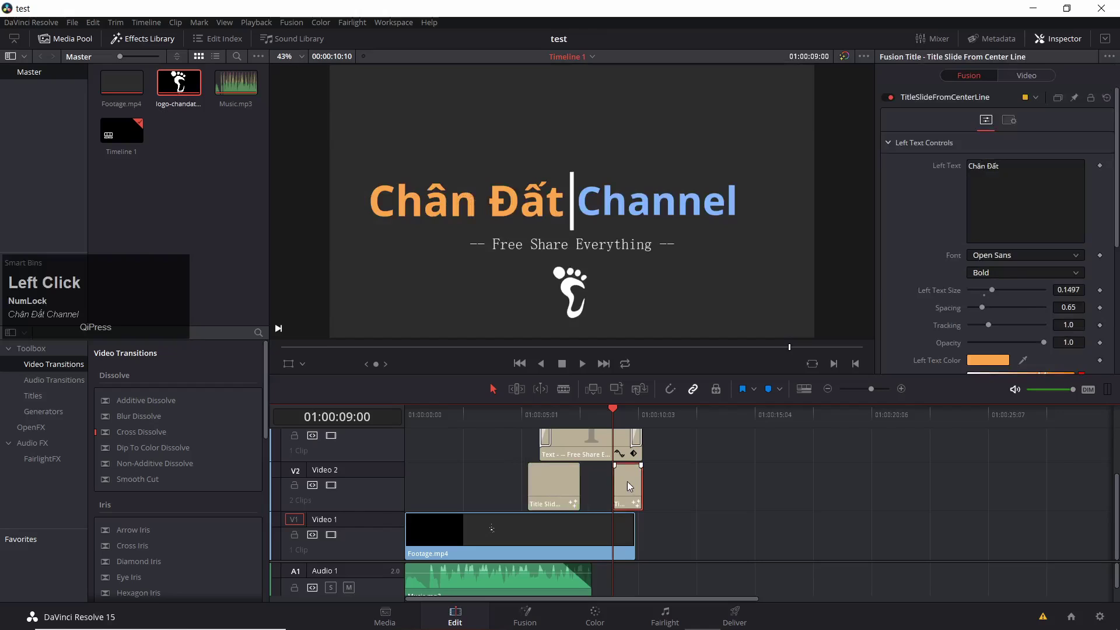
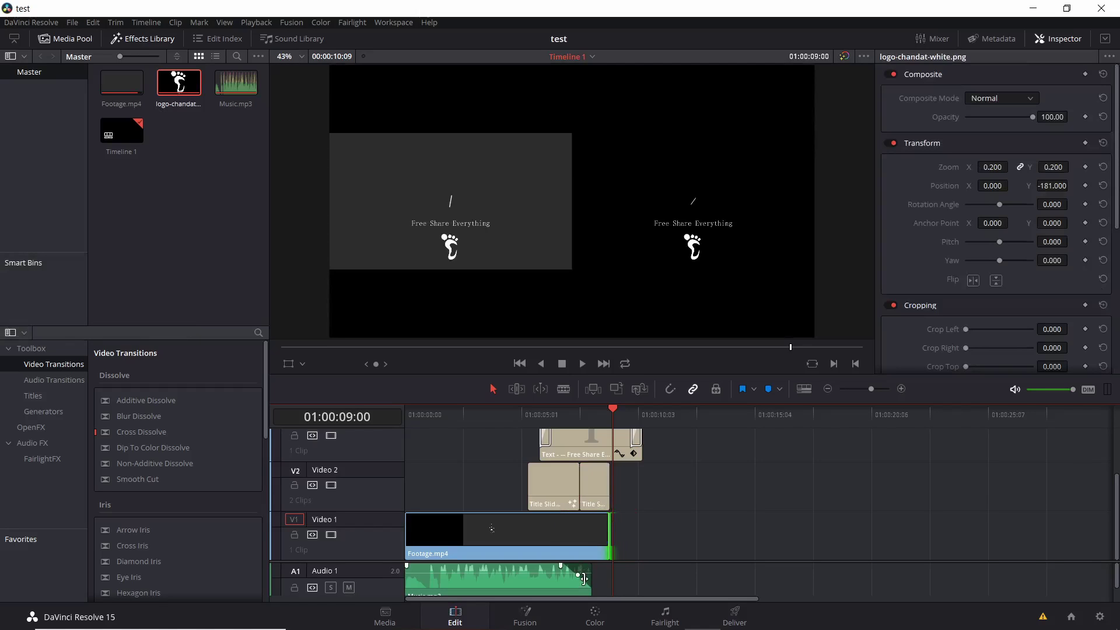
pyautogui.scroll(3)
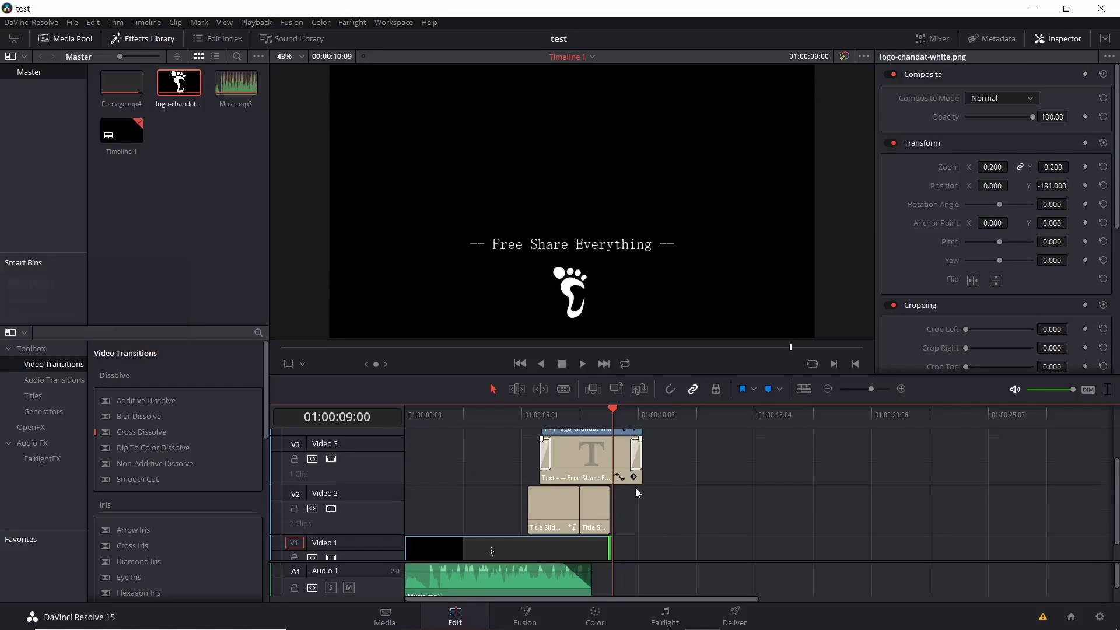
pyautogui.press('n')
pyautogui.scroll(3)
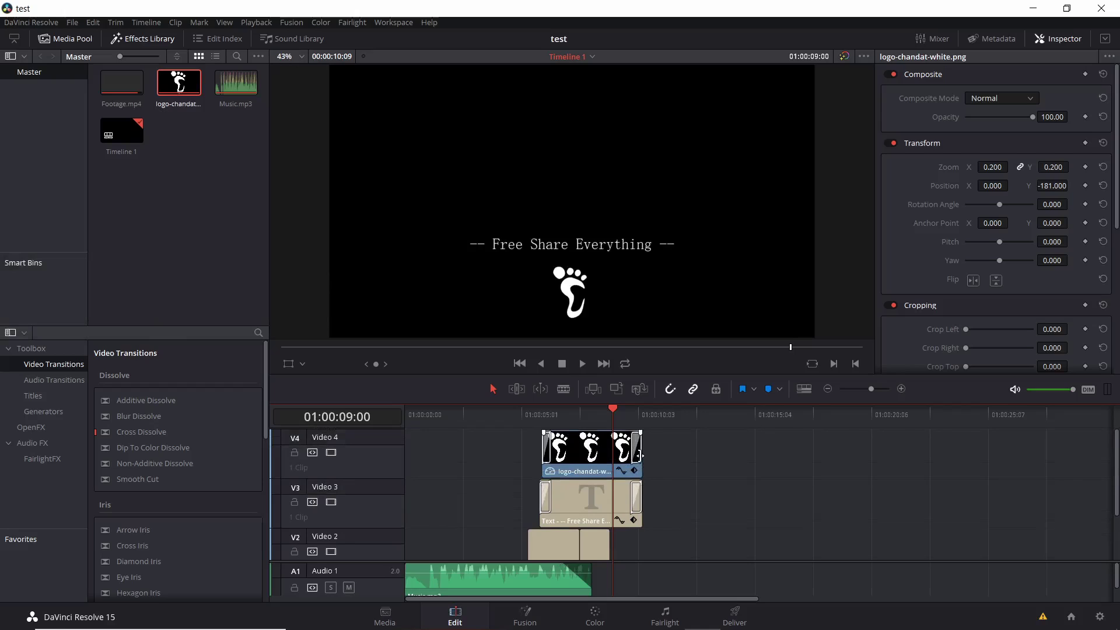
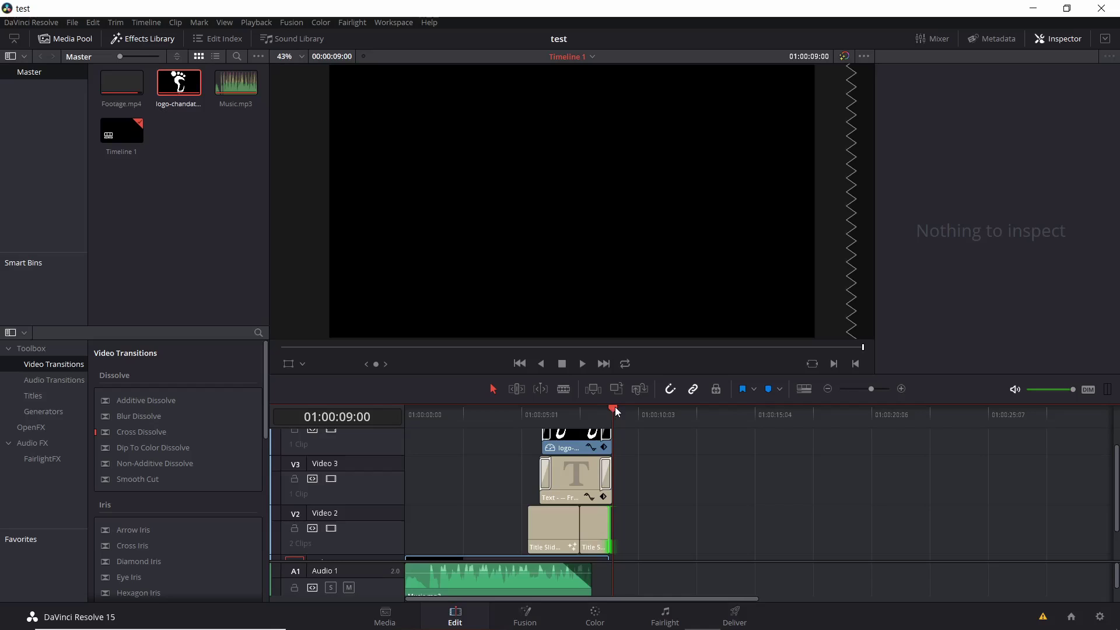
# Preview the intro from the start through the full title, subtitle and logo
pyautogui.click(617, 412)
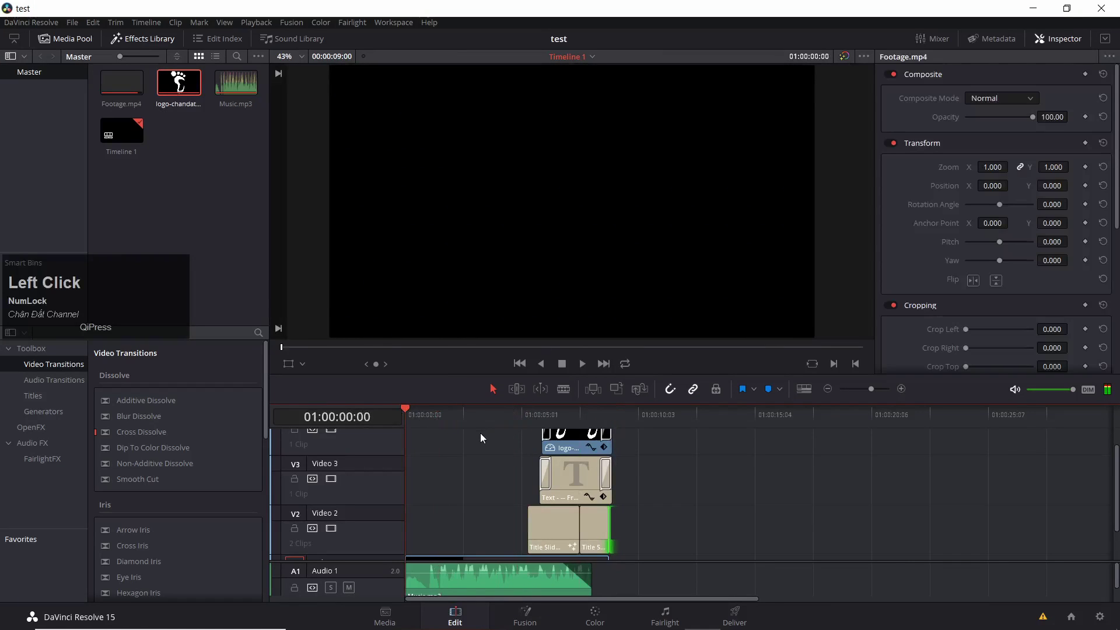
pyautogui.press('space')
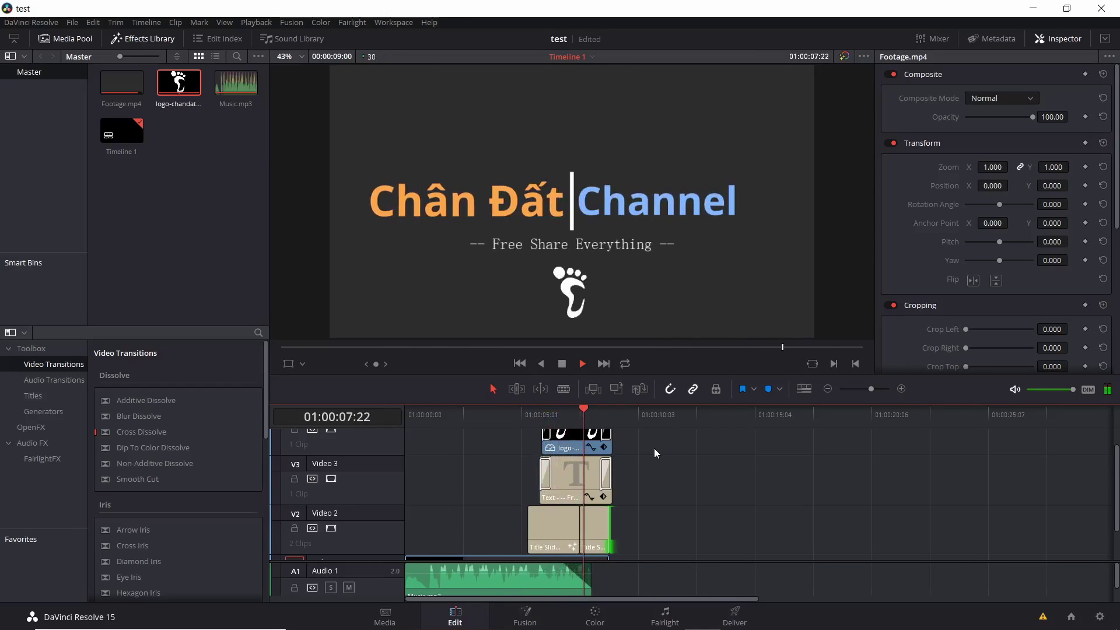
pyautogui.press('space')
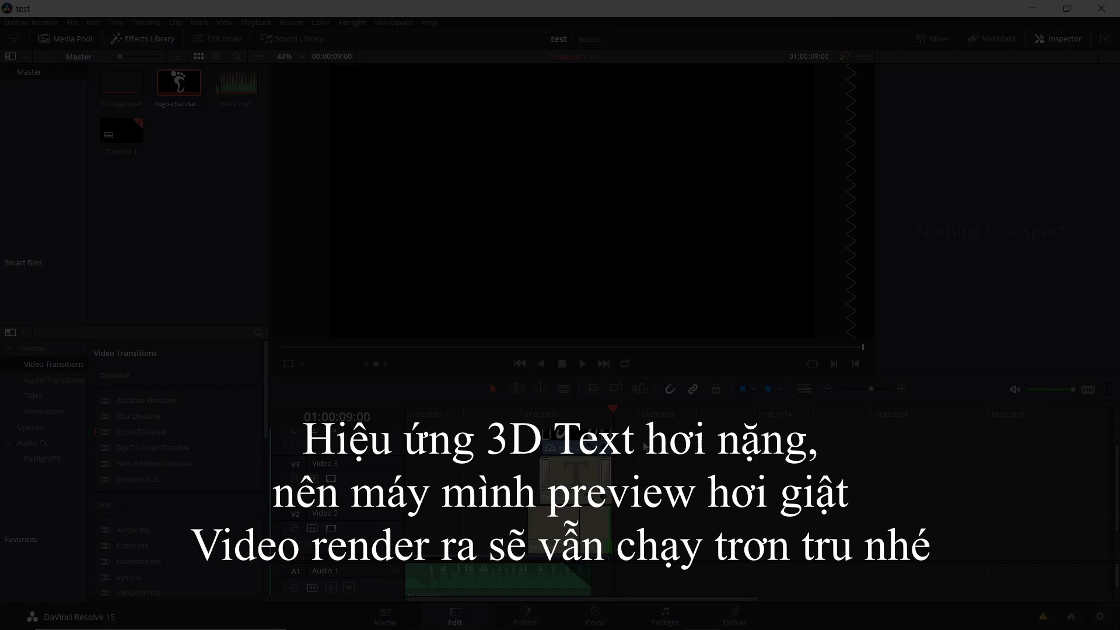